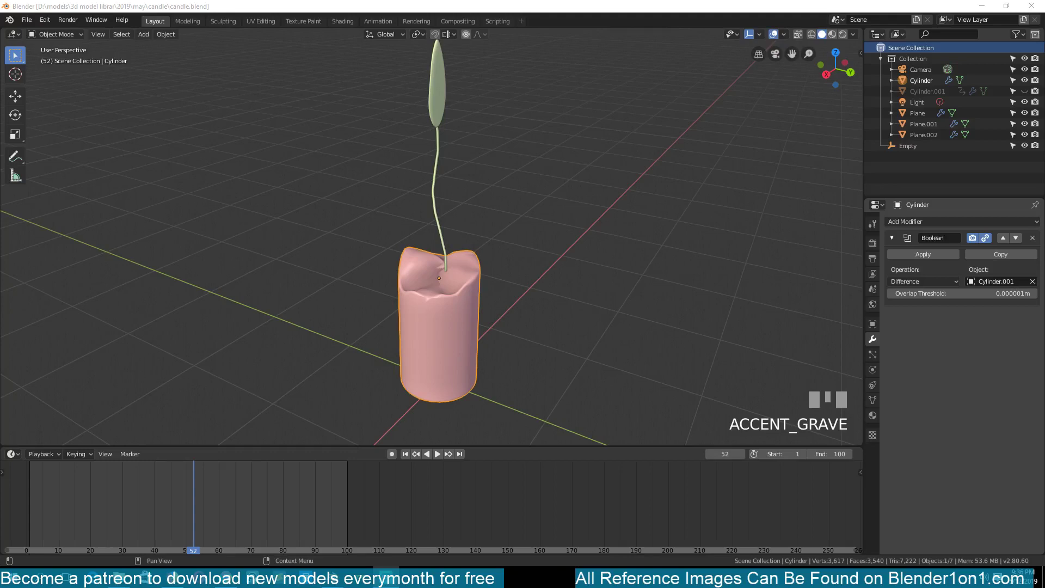
Step: Orbit around the candle and select the wick
left_click(504, 242)
key("`")
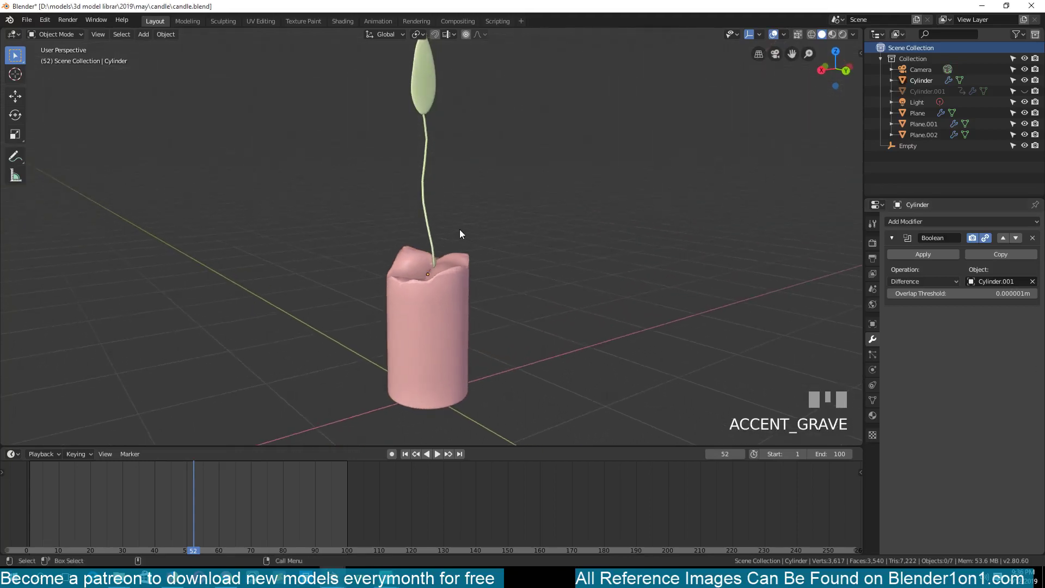
key("`")
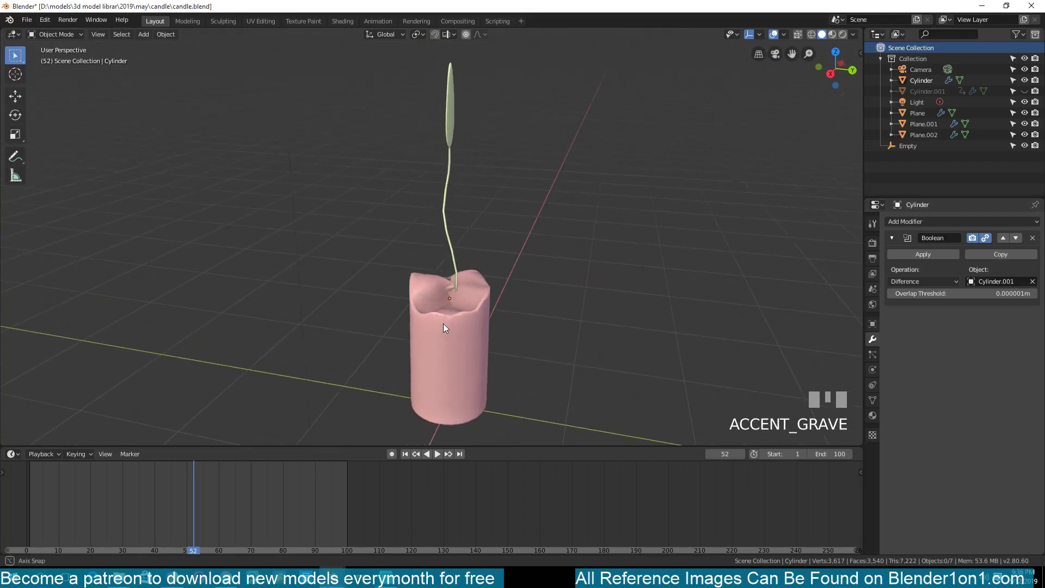
left_click_drag(155, 490, 448, 307)
key("`")
left_click(448, 307)
left_click_drag(185, 493, 462, 205)
left_click(463, 204)
key("`")
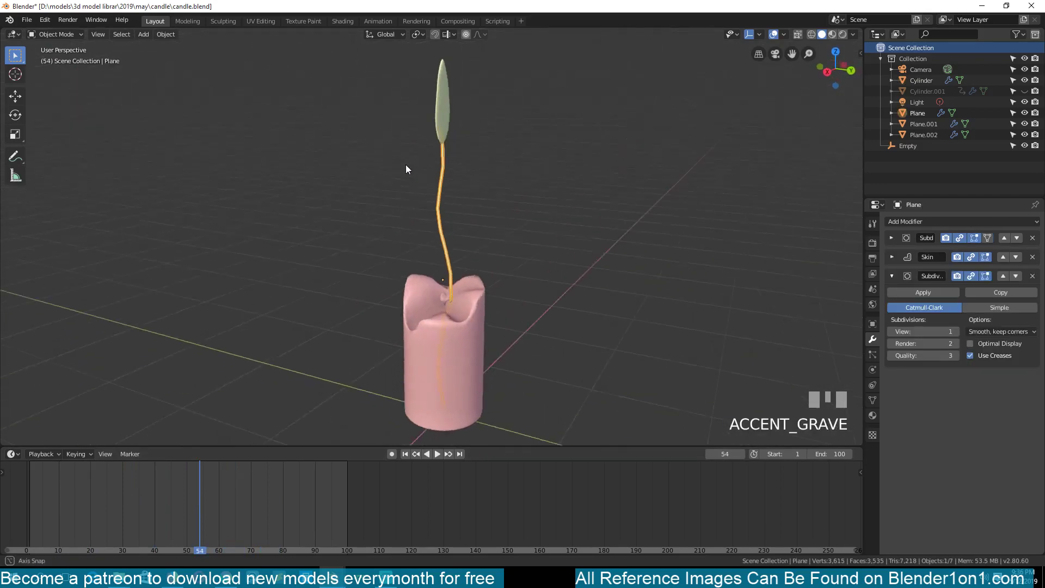
scroll("up", 3)
key("`")
scroll("down", 3)
Step: Unhide the pink wax shape (Cylinder.001) above the candle and select it
left_click_drag(179, 495, 525, 224)
scroll("down", 3)
key("`")
scroll("up", 3)
left_click(525, 225)
key("alt+h")
key("alt+a")
left_click(500, 238)
left_click_drag(143, 502, 497, 260)
scroll("down", 3)
Step: Duplicate the pink wax shape (Shift+D) and place the green copy beside it
scroll("down", 3)
scroll("down", 3)
key("`")
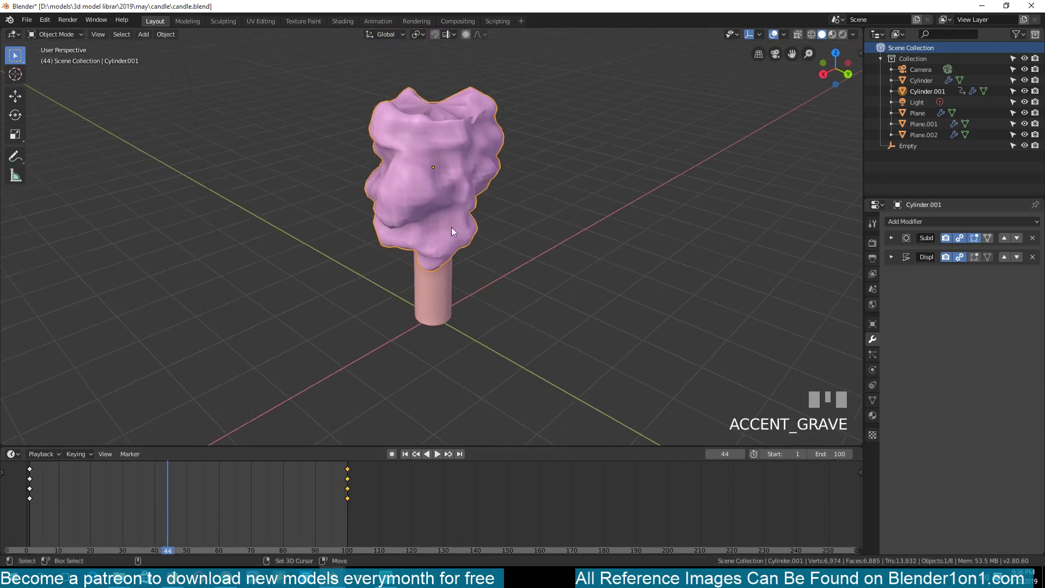
key("shift+d")
left_click(524, 234)
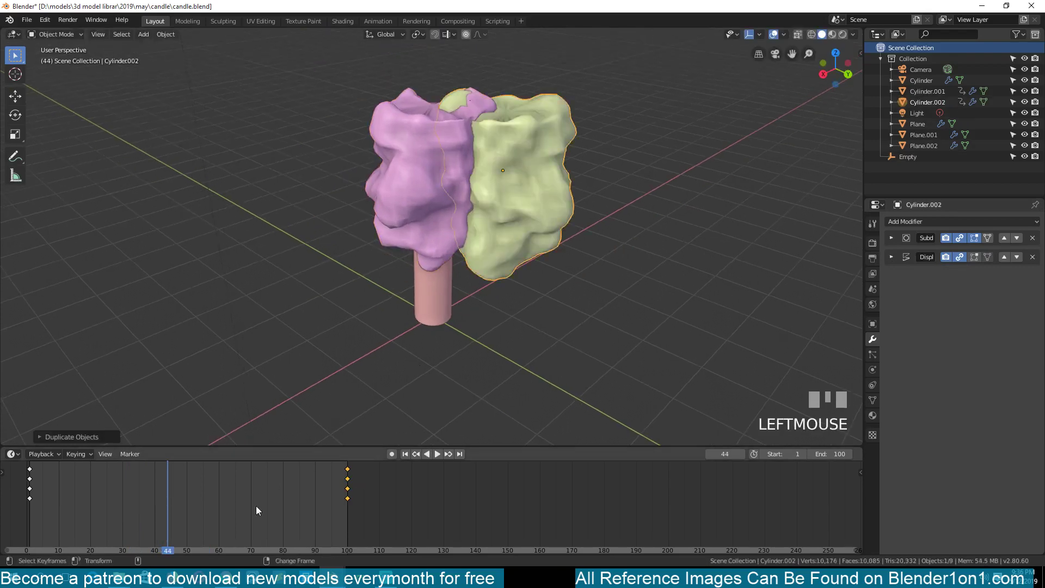
key("a")
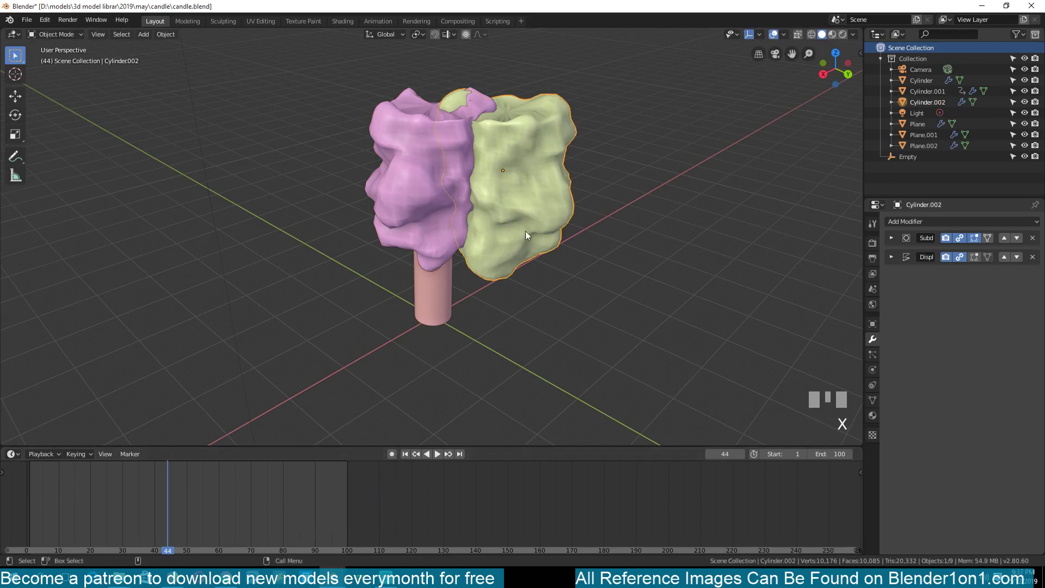
left_click(532, 232)
scroll("down", 3)
key("KP_1")
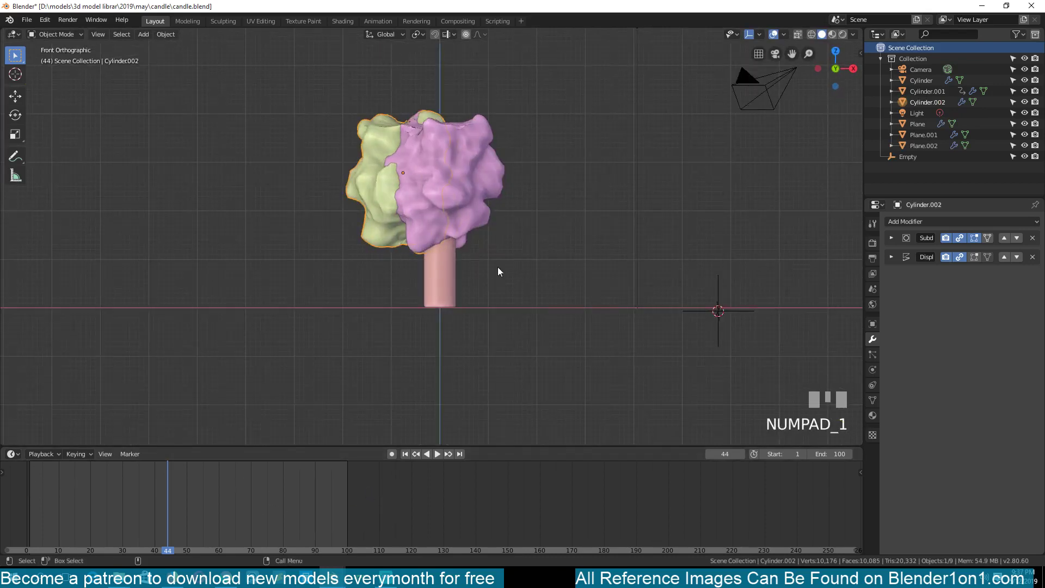
key("`")
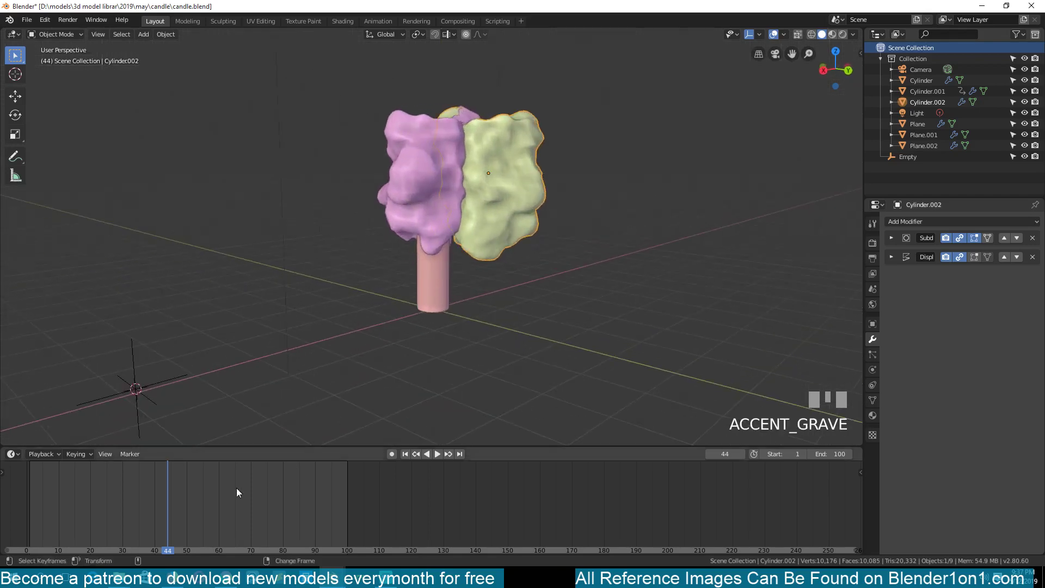
Step: Parent the green copy to the original pink shape with Ctrl+P and scrub the animation to check
left_click_drag(152, 503, 427, 163)
left_click(428, 163)
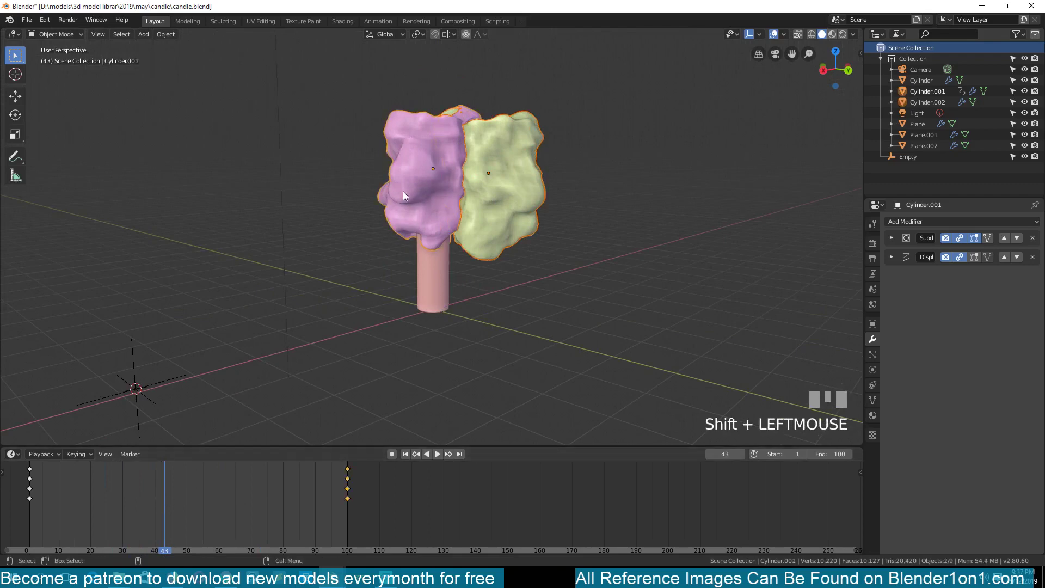
key("ctrl+p")
key("alt+a")
left_click_drag(131, 488, 491, 227)
Step: Remove the Subdivision and Displace modifiers from the green copy Cylinder.002, leaving it smooth
left_click(492, 226)
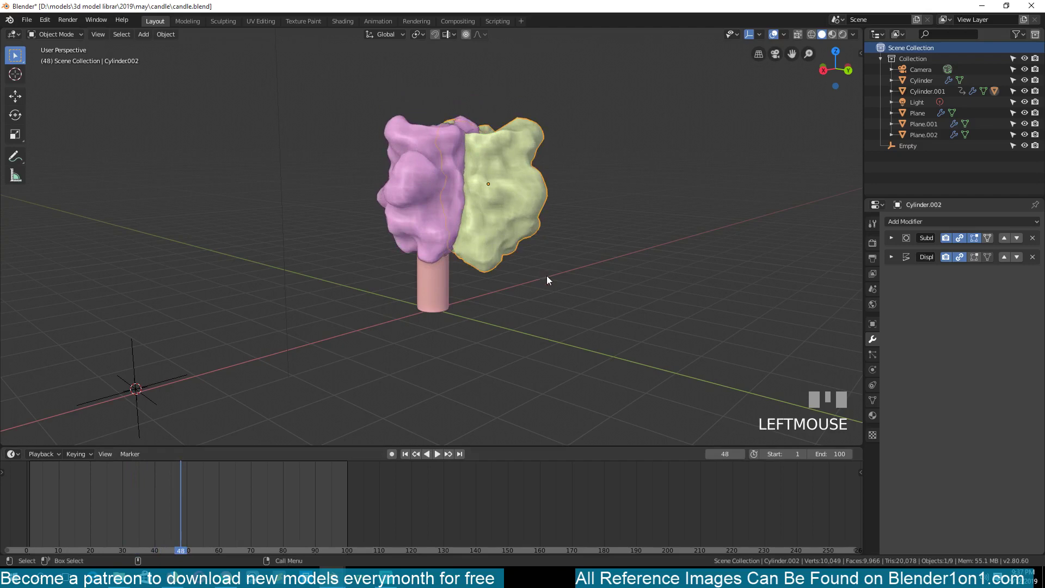
scroll("up", 3)
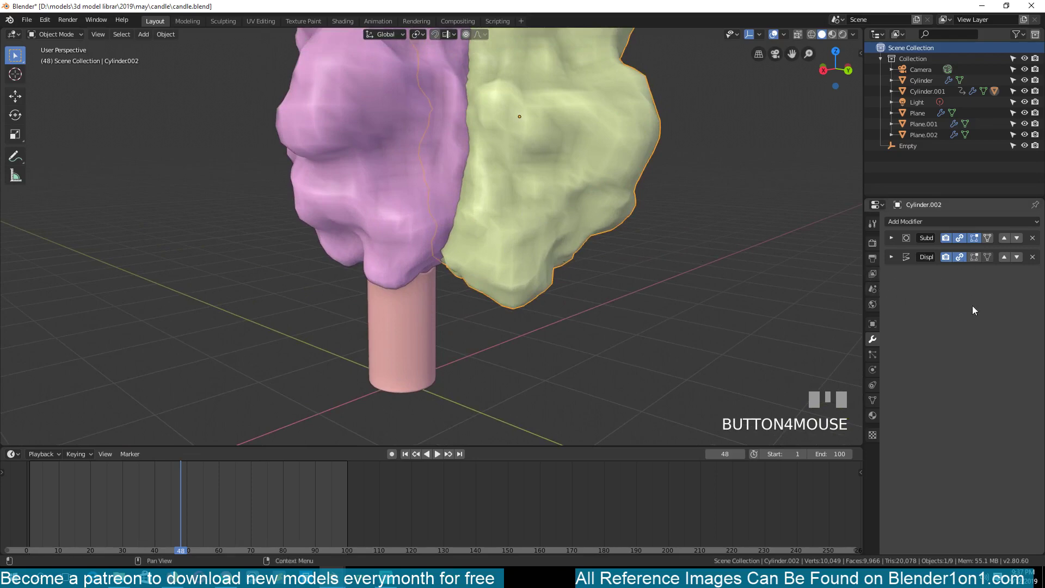
left_click_drag(1033, 263, 166, 499)
left_click_drag(166, 499, 344, 271)
left_click(344, 272)
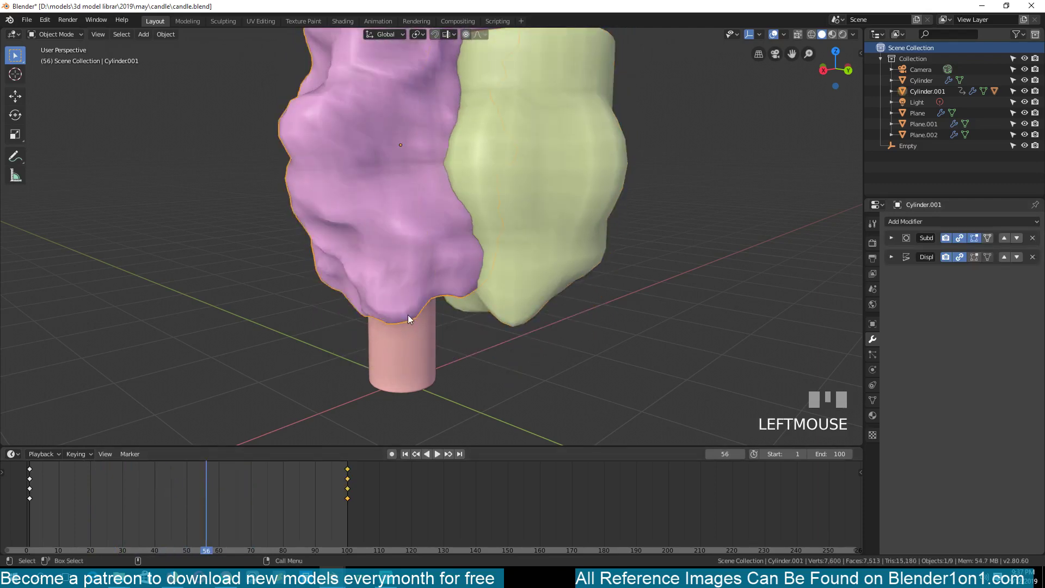
Step: Hide the other objects so only the green copy and the wick remain visible
key("h")
left_click(414, 323)
key("h")
left_click(402, 271)
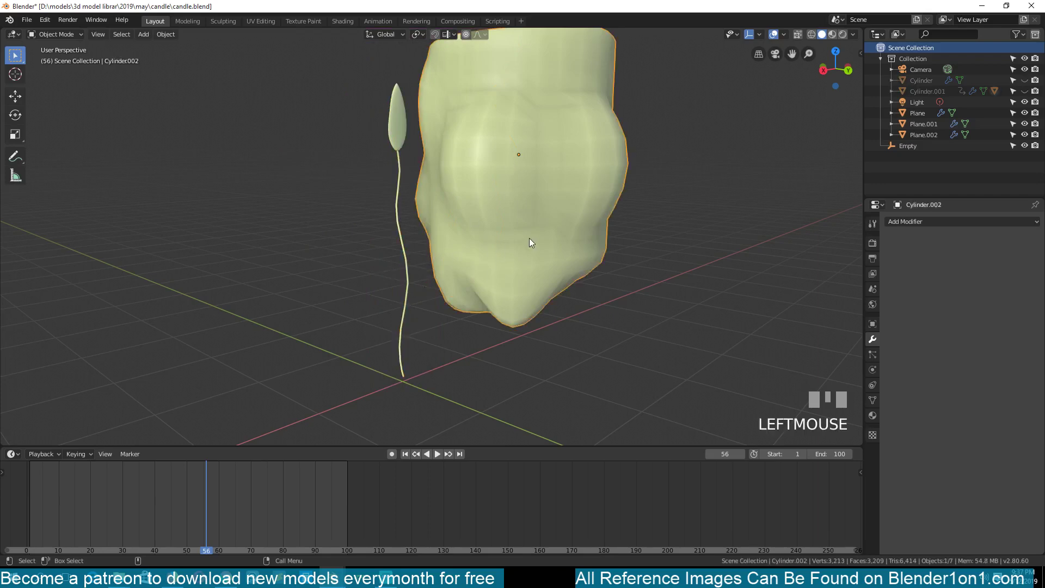
key("h")
left_click(523, 210)
key("h")
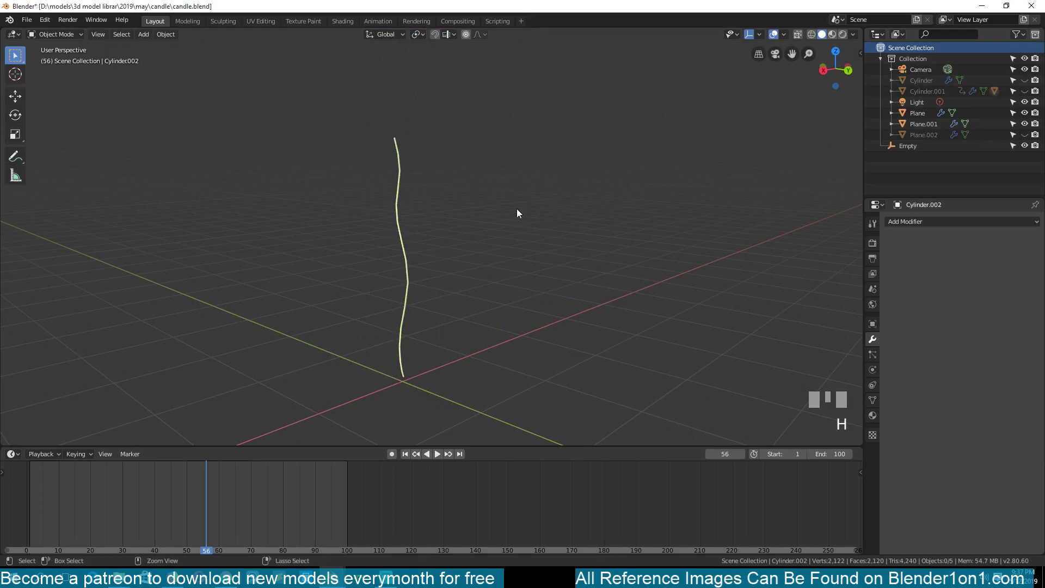
key("ctrl+z")
left_click(518, 210)
key("KP_7")
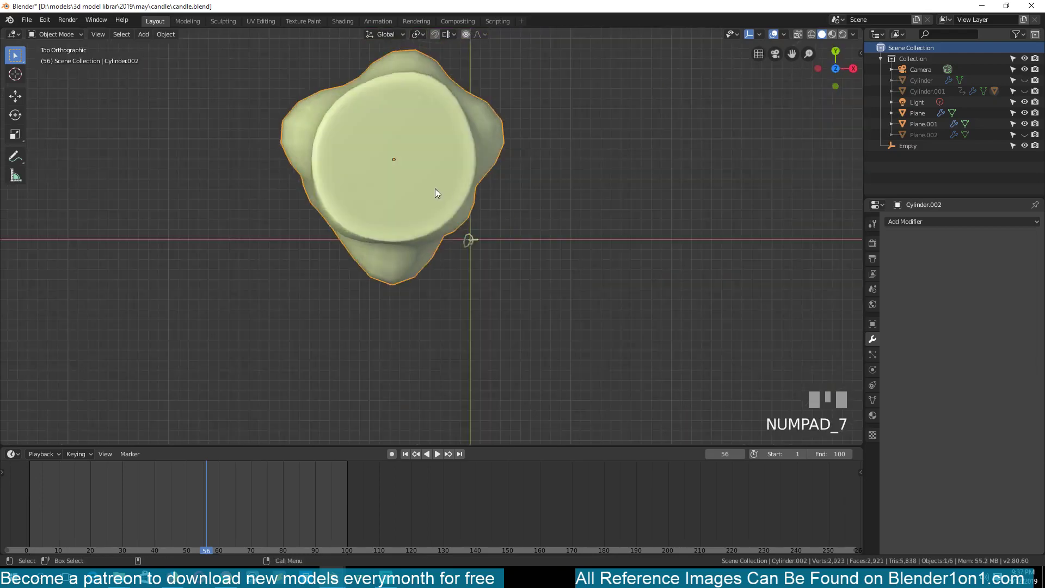
Step: Move the green copy to sit centered on the wick and start adding a Boolean modifier to the wick
key("g")
left_click(506, 279)
key("`")
key("alt+a")
left_click(428, 363)
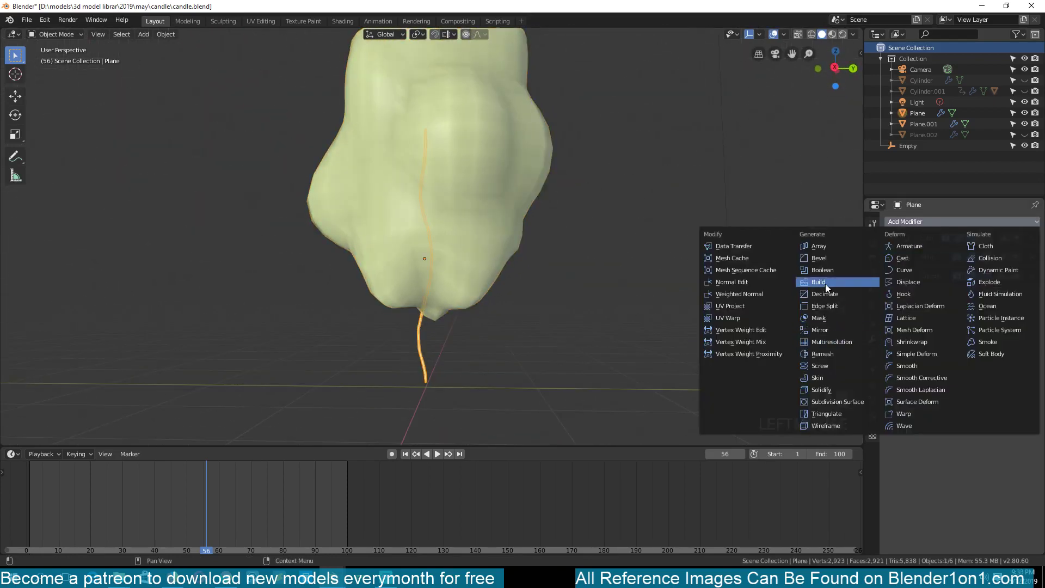
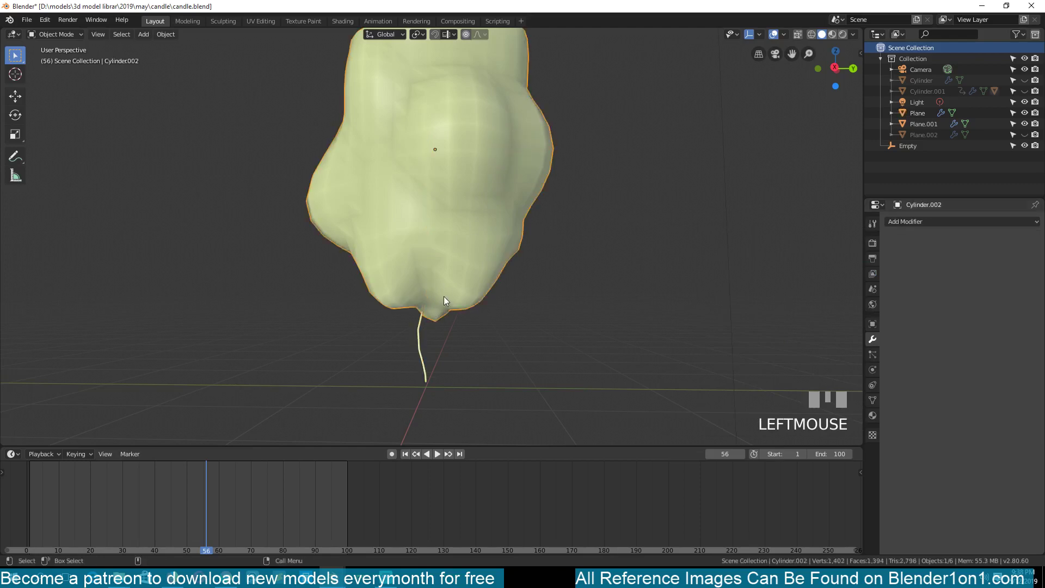
Step: Unhide all the candle pieces (Alt+H) and switch the viewport to wireframe shading
key("h")
left_click_drag(182, 488, 425, 346)
key("alt+h")
key("`")
key("alt+a")
left_click(426, 346)
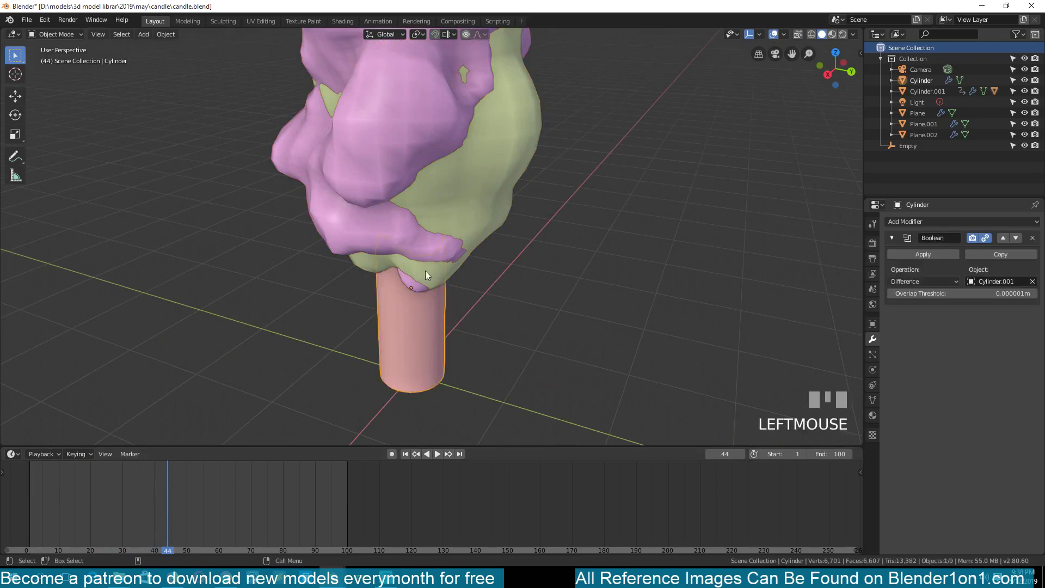
key("z")
left_click(411, 342)
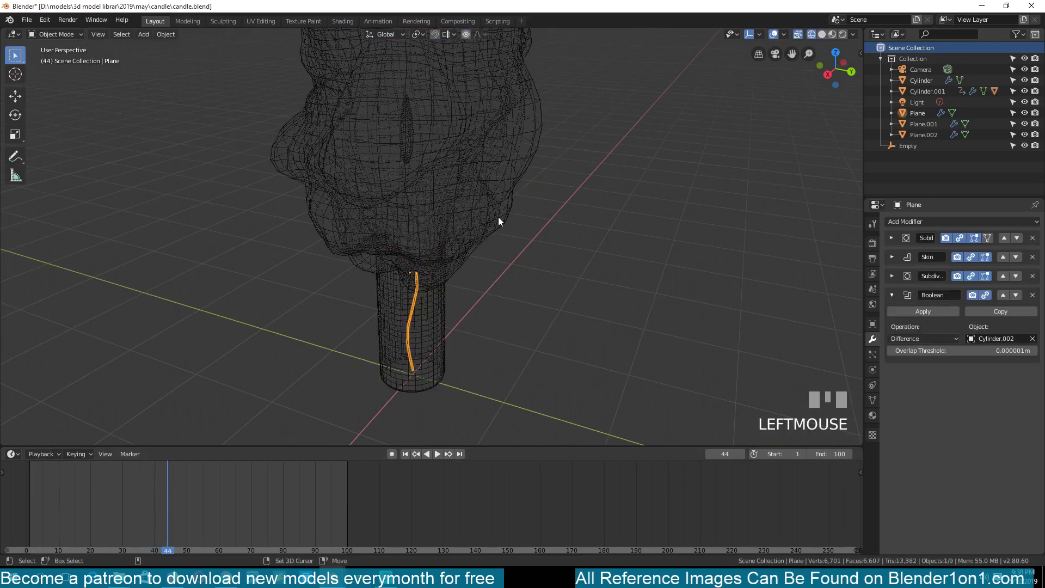
Step: Give the candle body a Boolean modifier subtracting the pink lumpy wax shape
left_click(501, 220)
scroll("down", 3)
left_click_drag(238, 512, 488, 197)
left_click(488, 197)
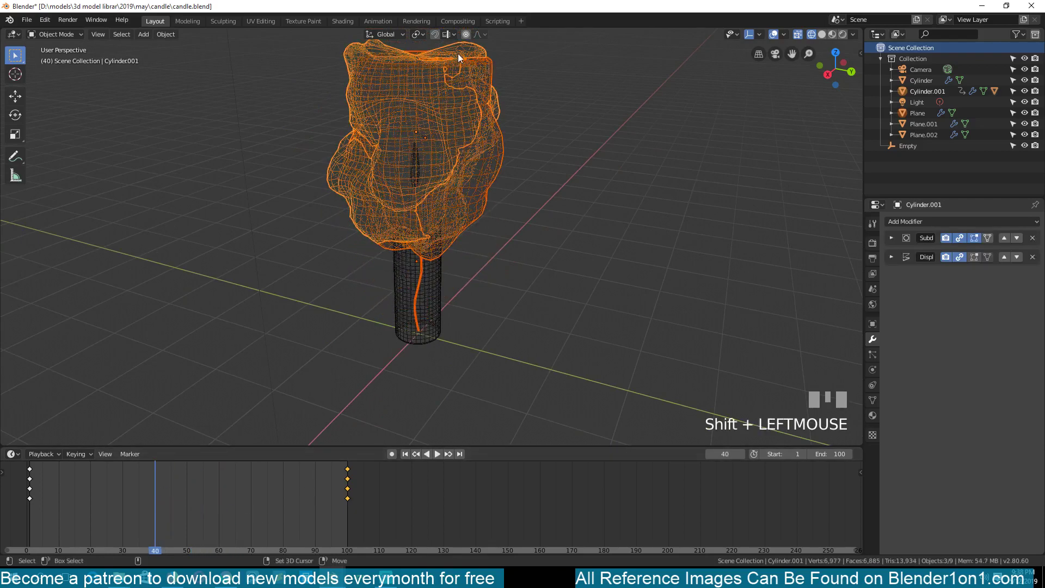
left_click(470, 48)
scroll("up", 3)
left_click(406, 333)
scroll("down", 3)
Step: Move the objects apart along X and return to solid shading
key("g")
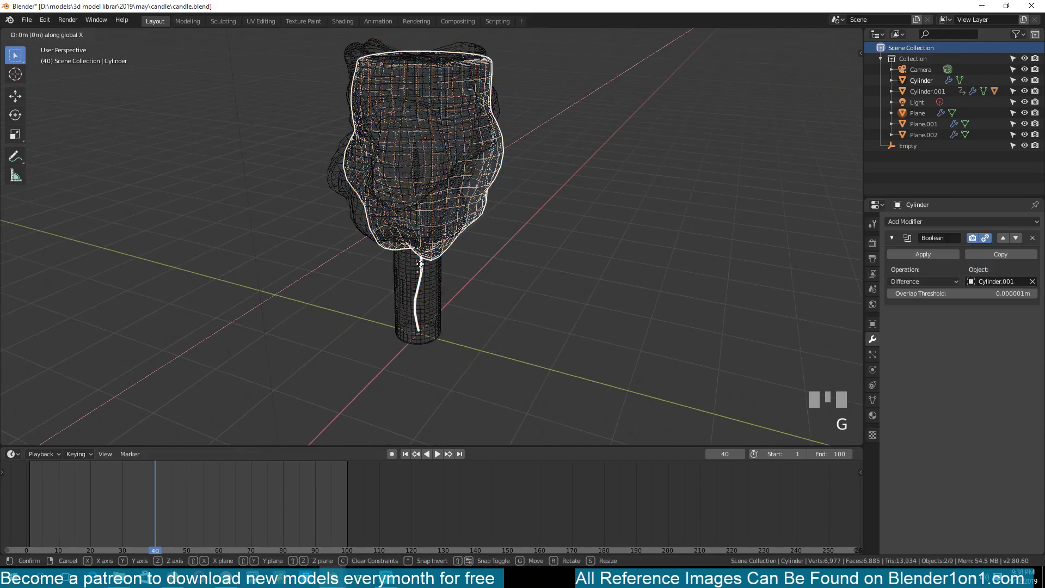
left_click(496, 230)
key("alt+a")
key("`")
key("z")
key("`")
Step: Hide the pink wax shape and its green child, revealing the carved candle top, then select the wick
left_click(439, 185)
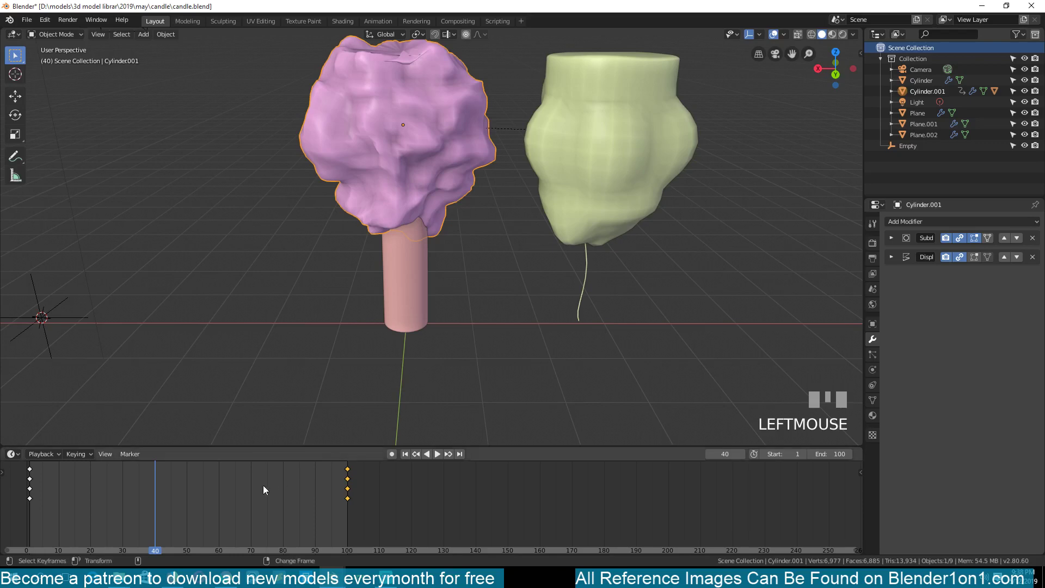
left_click_drag(162, 496, 608, 130)
left_click(608, 130)
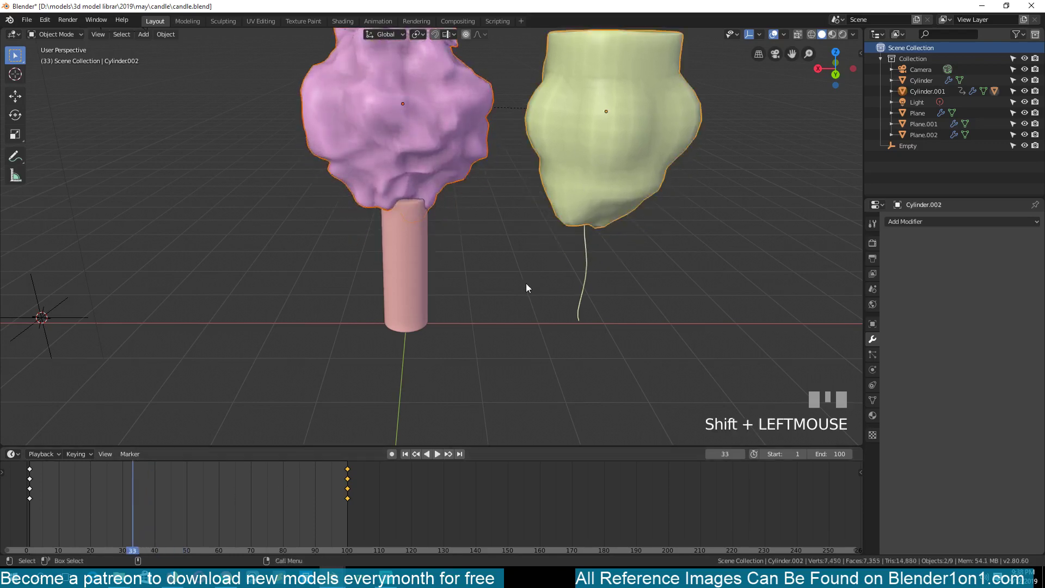
key("h")
left_click_drag(93, 483, 590, 311)
key("`")
left_click(590, 311)
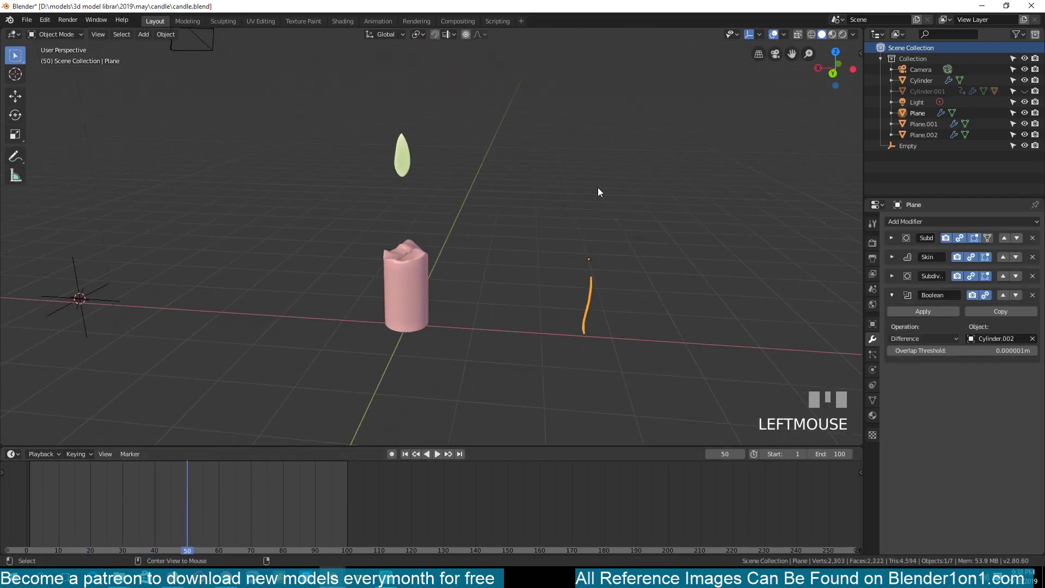
Step: Unhide the wax shapes, move the wick along X back over the candle and hide the pink shape to view the body
key("alt+h")
left_click(612, 248)
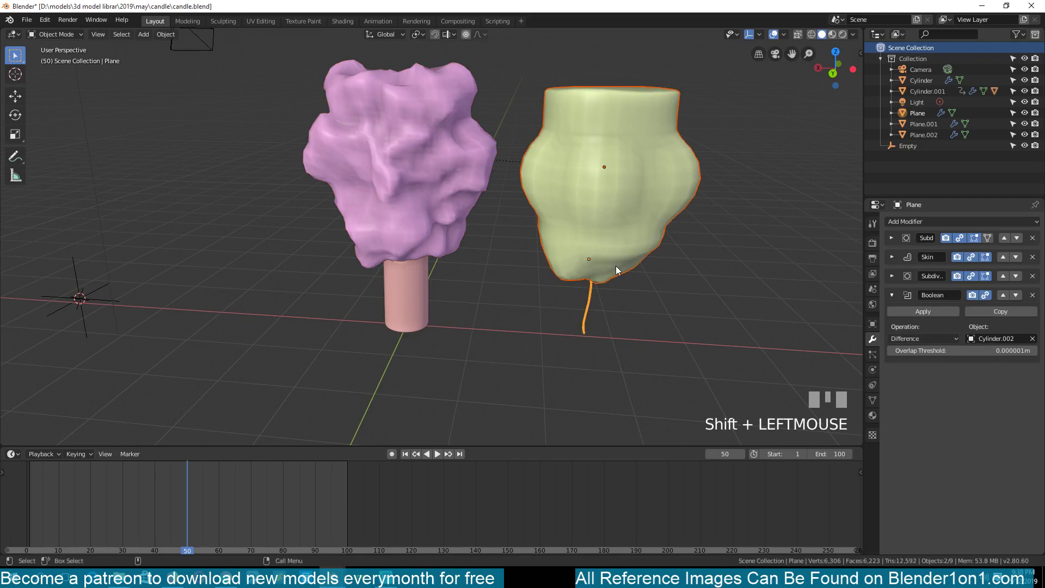
key("g")
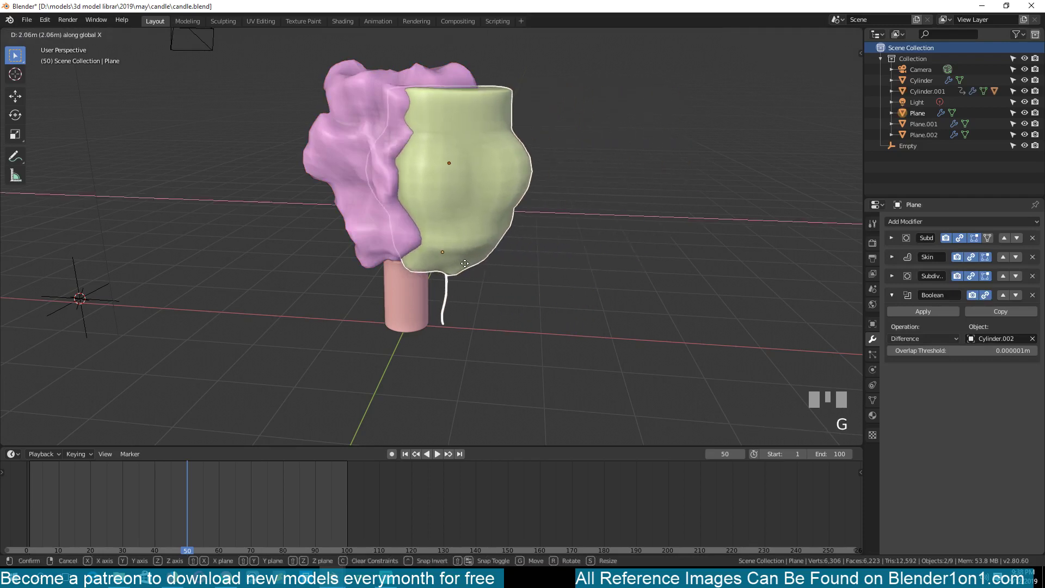
left_click(465, 264)
left_click(332, 97)
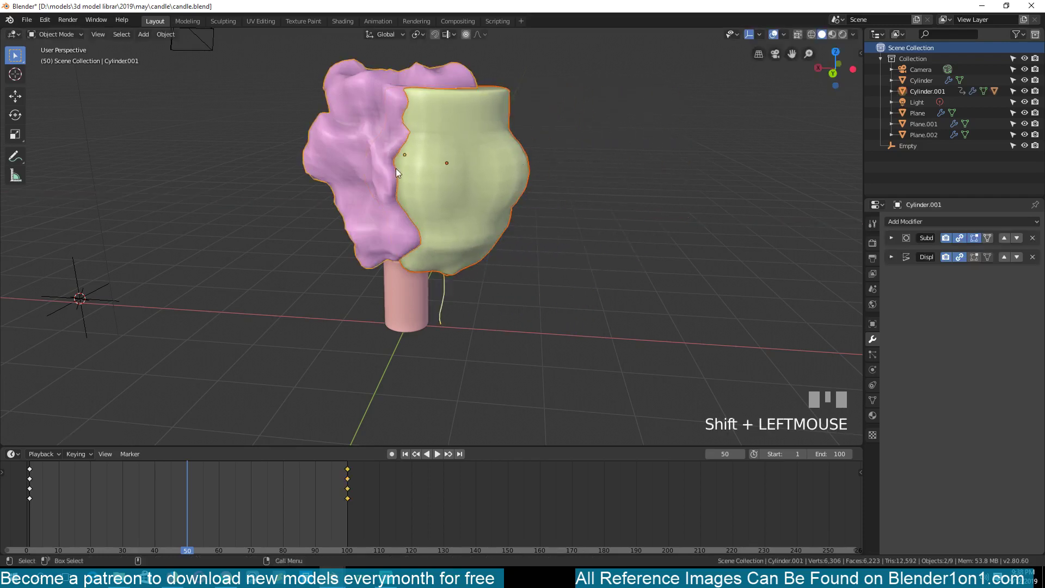
key("h")
scroll("up", 3)
left_click_drag(179, 479, 443, 251)
key("`")
left_click(443, 251)
key("`")
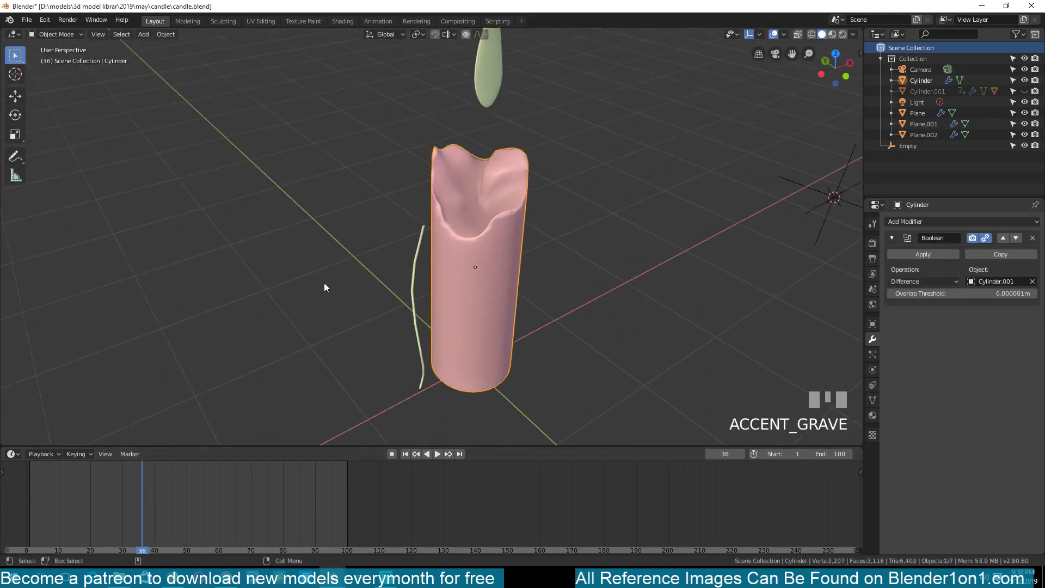
Step: Unhide everything and move the green copy vertically over the candle top
left_click(457, 244)
key("`")
left_click(412, 269)
left_click_drag(99, 483, 443, 213)
scroll("down", 3)
key("alt+h")
key("alt+a")
key("`")
left_click(443, 213)
scroll("up", 3)
key("g")
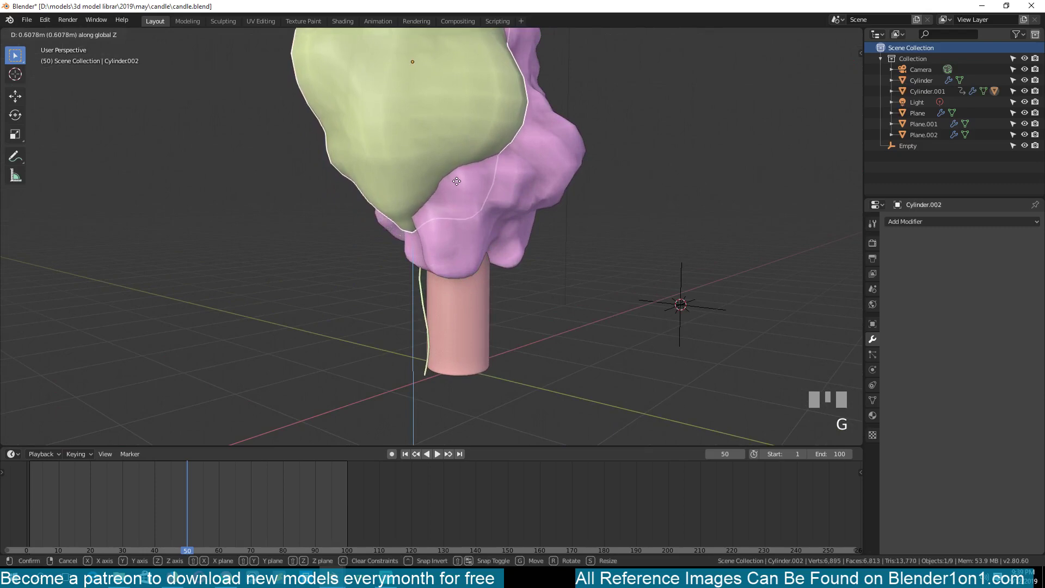
left_click(463, 195)
key("`")
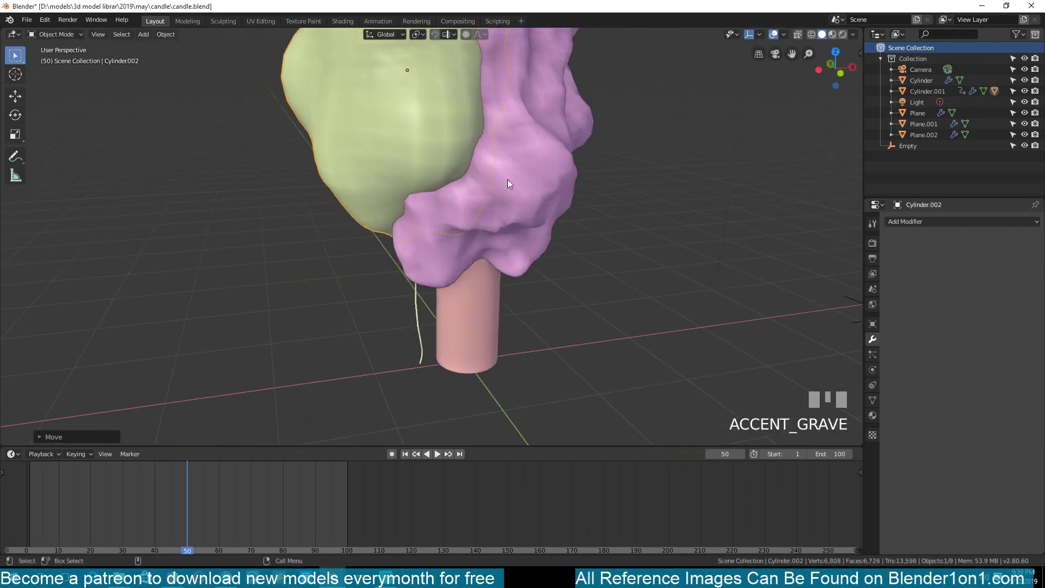
Step: Orbit around the candle top, hiding and unhiding the cutters to preview the carving from several sides
left_click_drag(183, 498, 485, 229)
left_click(485, 228)
key("h")
left_click(471, 154)
key("`")
key("h")
key("`")
left_click_drag(169, 481, 476, 162)
key("alt+h")
left_click(476, 162)
key("`")
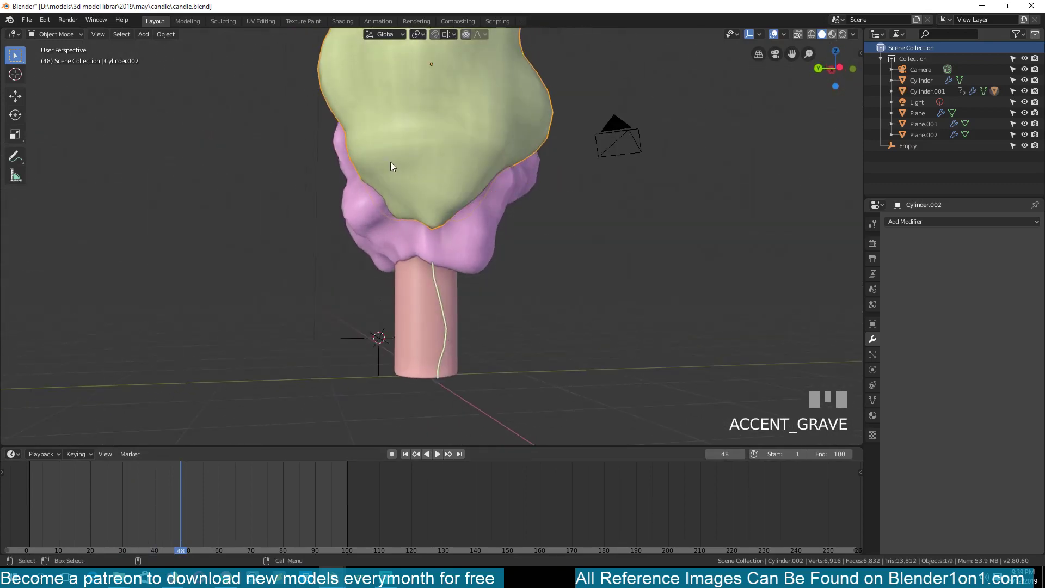
Step: Hide both melting cutter shapes to preview the carved candle and save the file
left_click(473, 260)
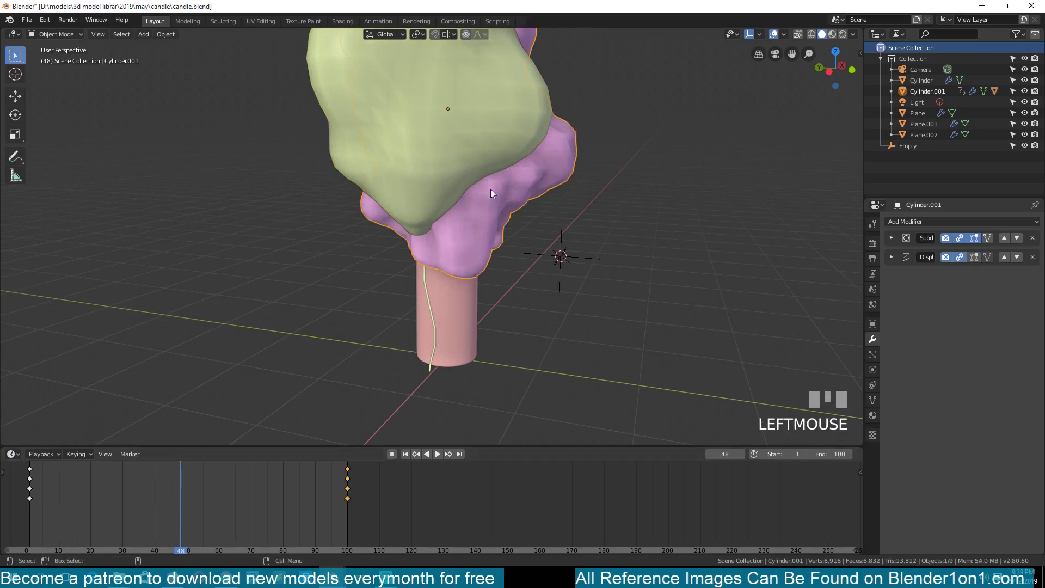
left_click(450, 129)
key("h")
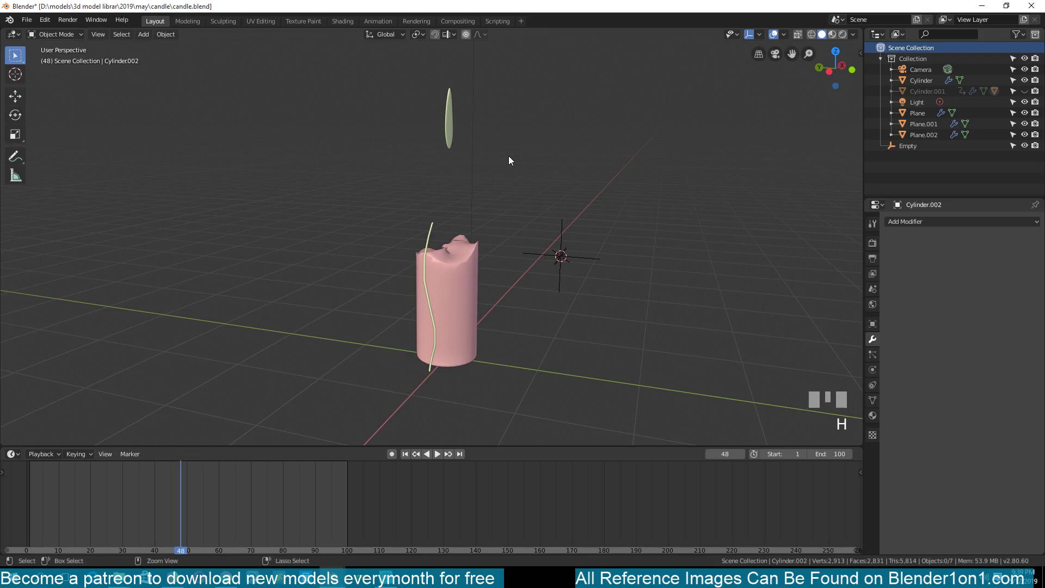
left_click(503, 155)
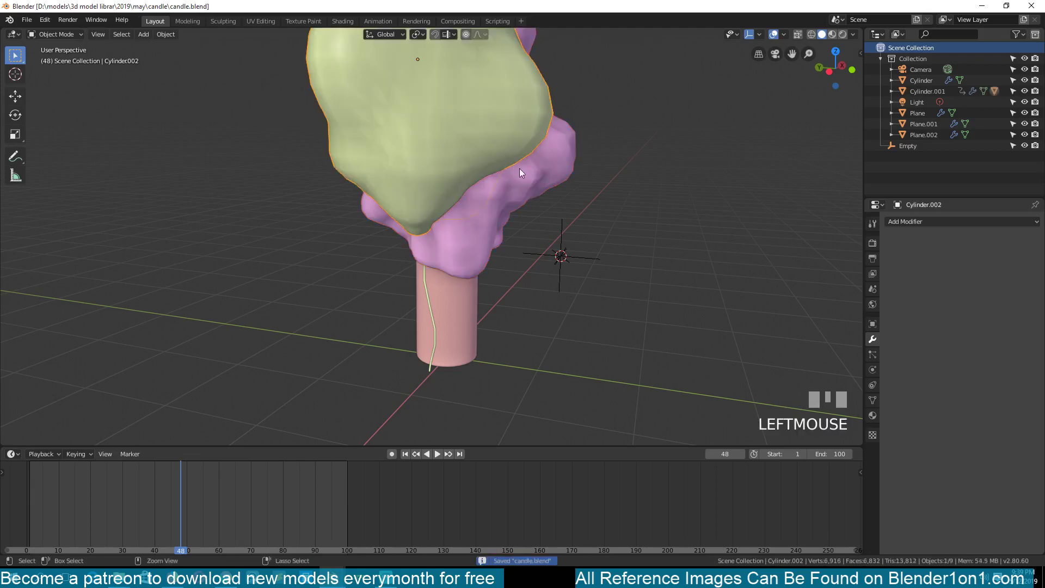
key("`")
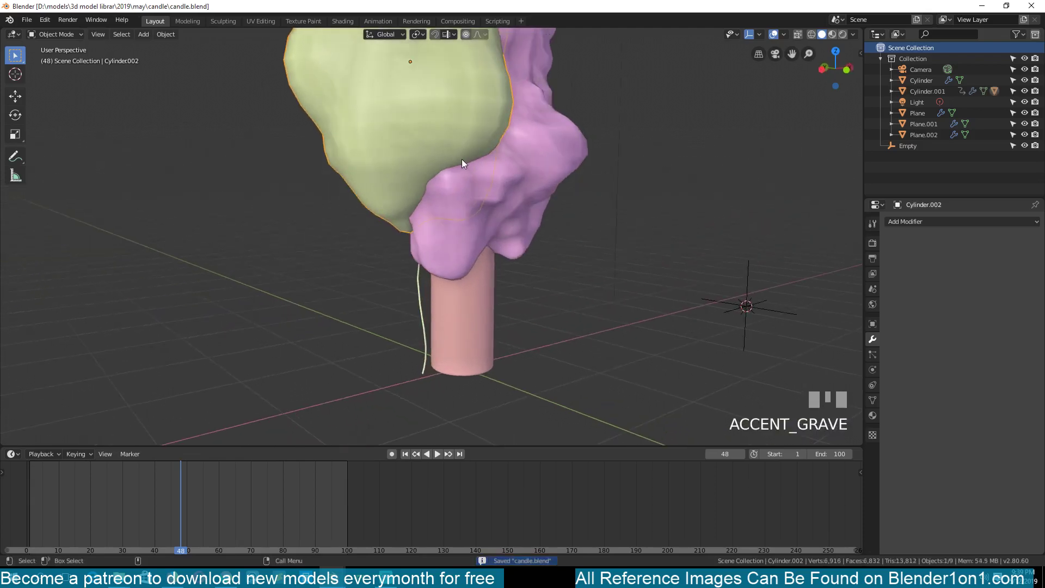
Step: Set Viewport Display > Display As: Wire for both Cylinder.001 and Cylinder.002
left_click(526, 156)
left_click(404, 138)
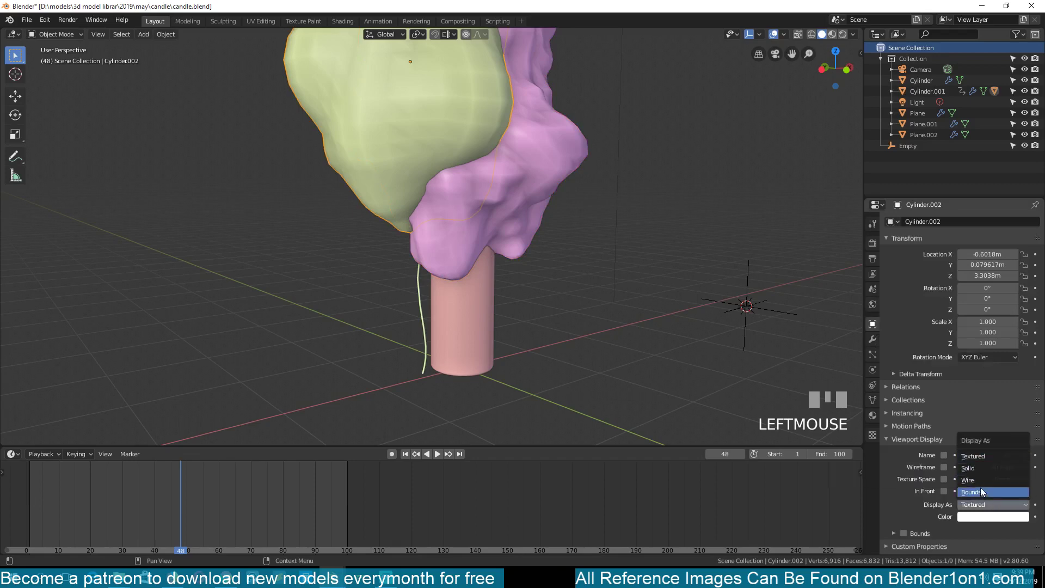
left_click(978, 480)
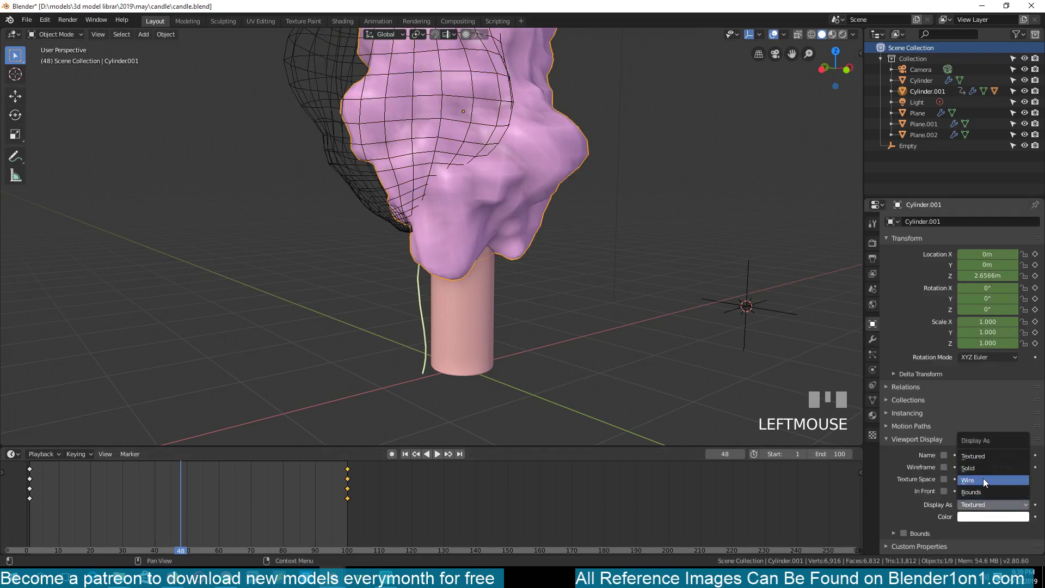
left_click_drag(988, 484, 160, 513)
Step: Play the animation and orbit to watch the candle body shrink beneath the wireframe cutters
key("alt+a")
key("`")
left_click_drag(160, 512, 479, 273)
key("`")
left_click(479, 273)
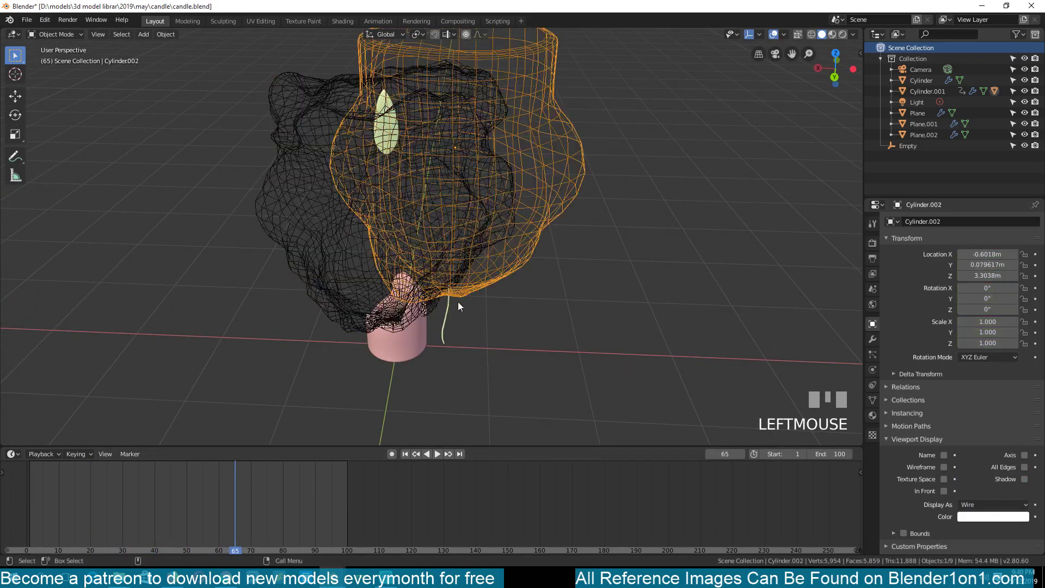
Step: From top view, move the wick to the centre of the candle top and return to a perspective view
key("KP_7")
scroll("up", 3)
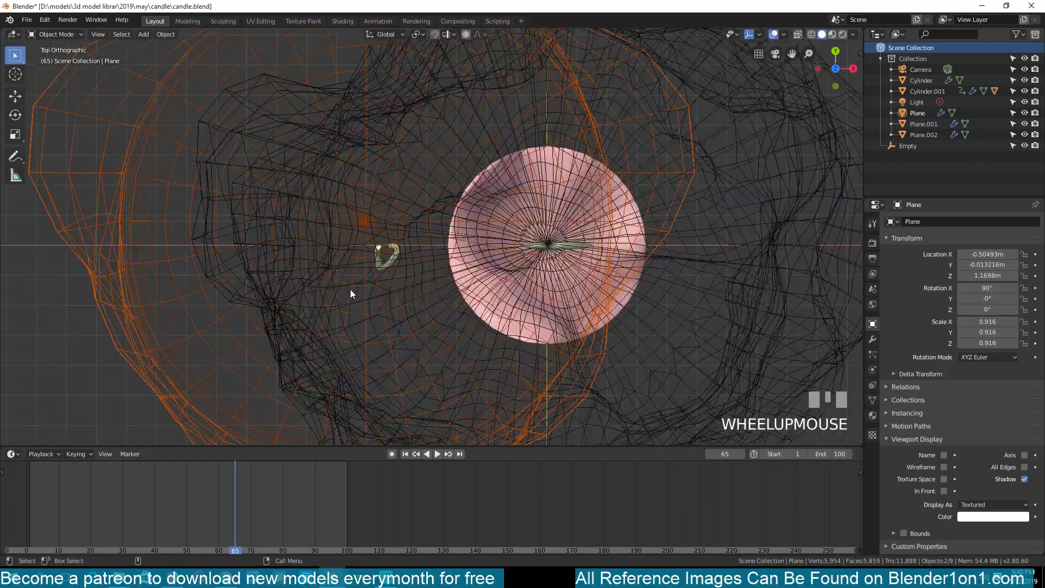
key("g")
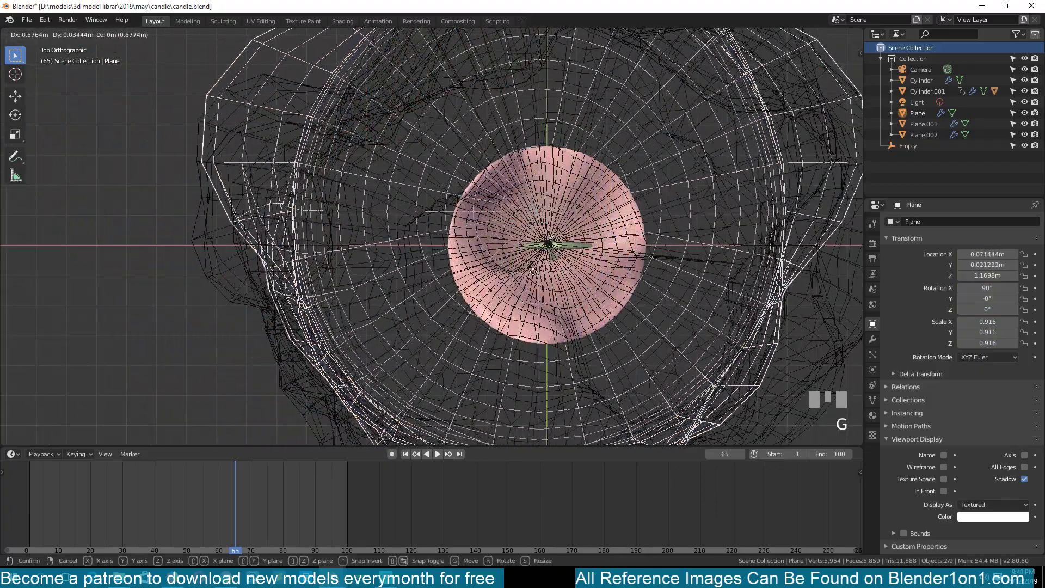
left_click_drag(535, 274, 422, 327)
key("alt+a")
scroll("down", 3)
key("`")
scroll("up", 3)
scroll("down", 3)
Step: Move both melting cutter shapes into a new collection named 'booleans'
left_click_drag(235, 496, 357, 234)
left_click(357, 235)
left_click(404, 198)
left_click(378, 257)
left_click(348, 118)
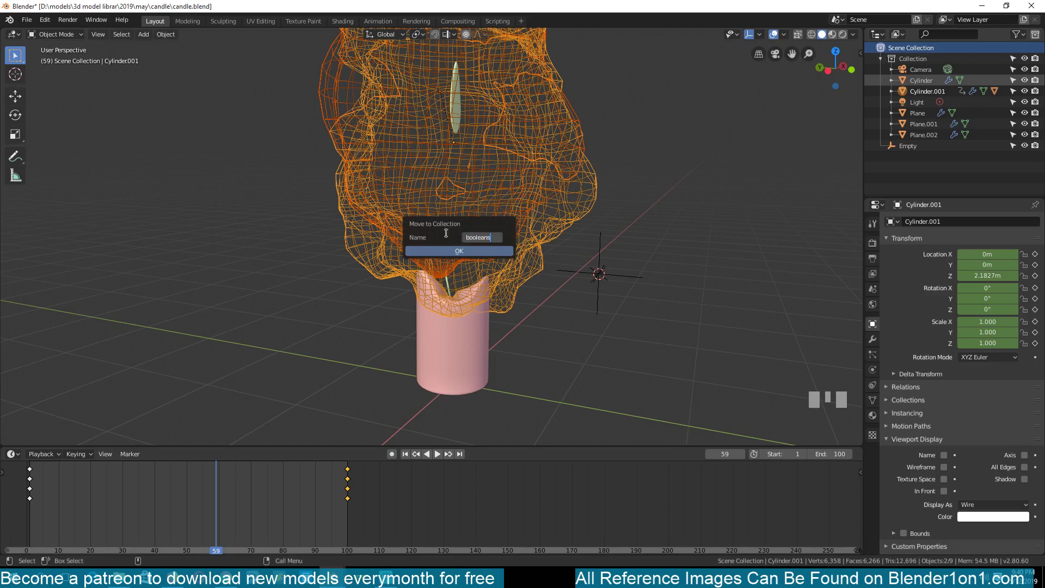
left_click(911, 140)
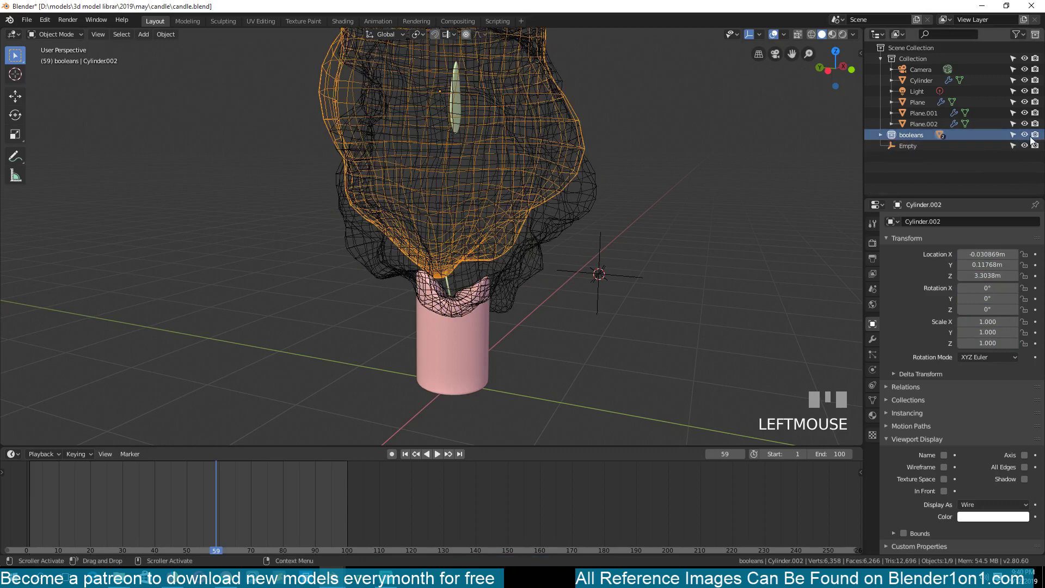
Step: Hide the booleans collection to reveal the carved candle, and save the file
left_click(1029, 138)
key("`")
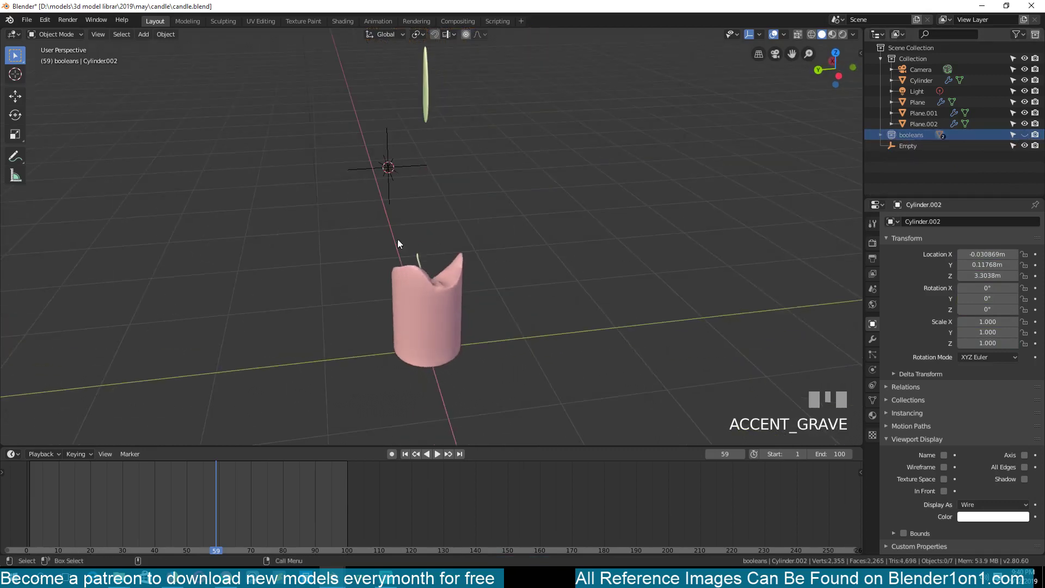
key("`")
scroll("down", 3)
left_click_drag(168, 484, 510, 111)
Step: Duplicate the wick and place the copy beside the candle
left_click(510, 110)
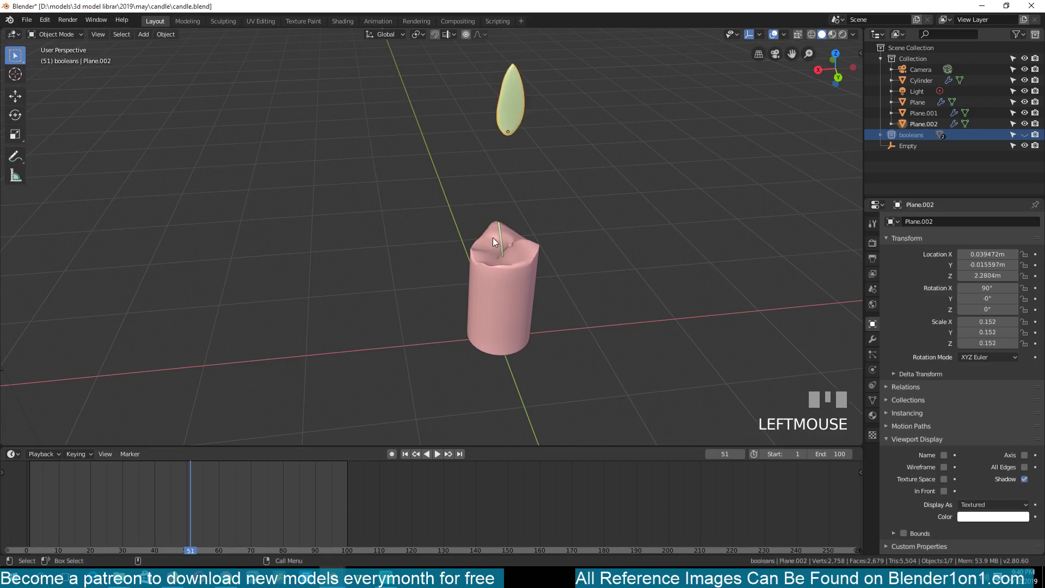
key("`")
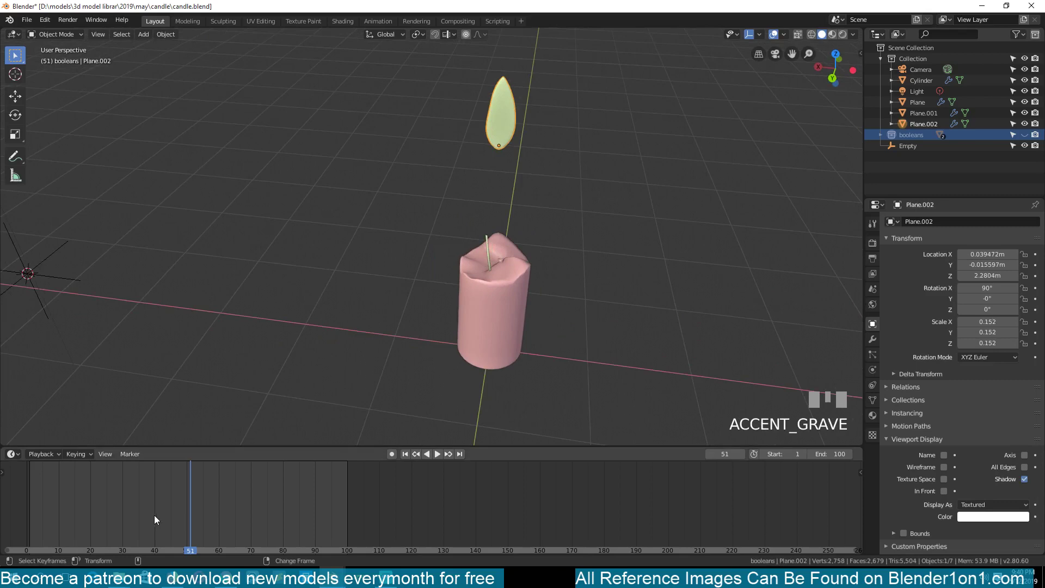
left_click_drag(123, 517, 437, 171)
scroll("up", 3)
left_click(436, 171)
key("KP_7")
key("shift+d")
left_click(491, 188)
key("`")
Step: Remove all modifiers from the wick copy, leaving a bare thin line
scroll("up", 3)
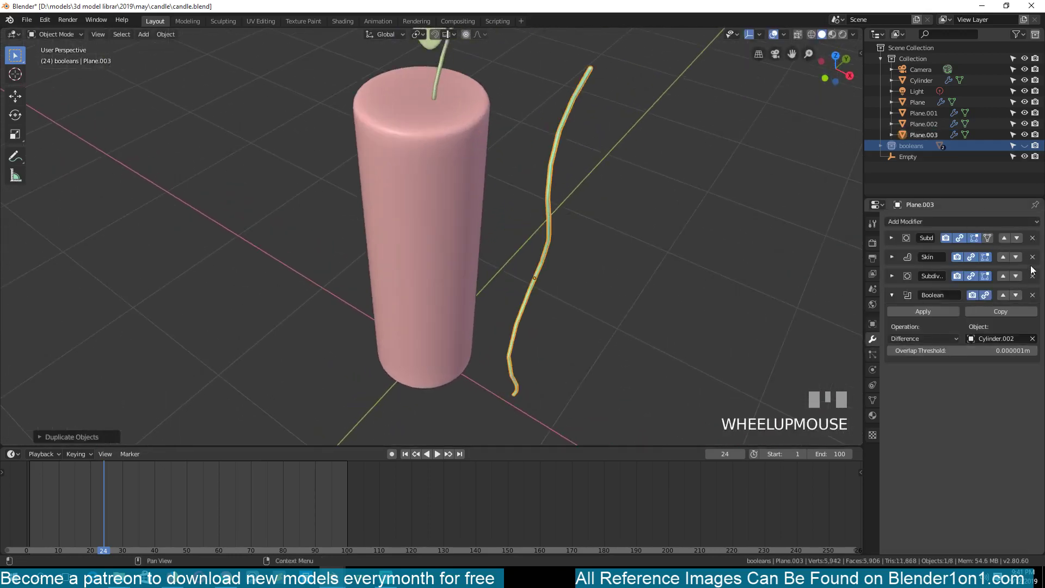
left_click_drag(1037, 297, 543, 231)
key("`")
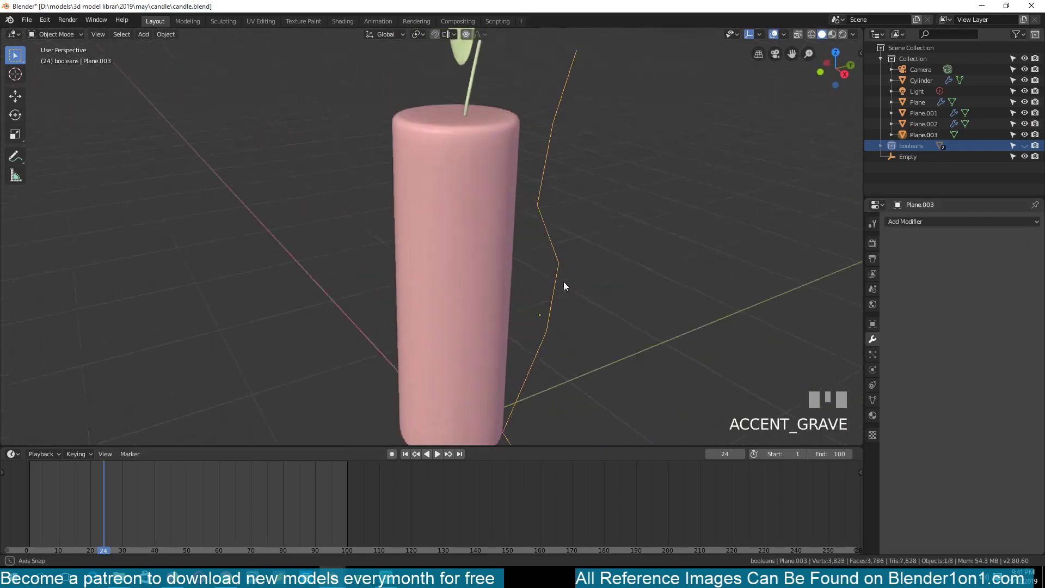
scroll("down", 3)
key("`")
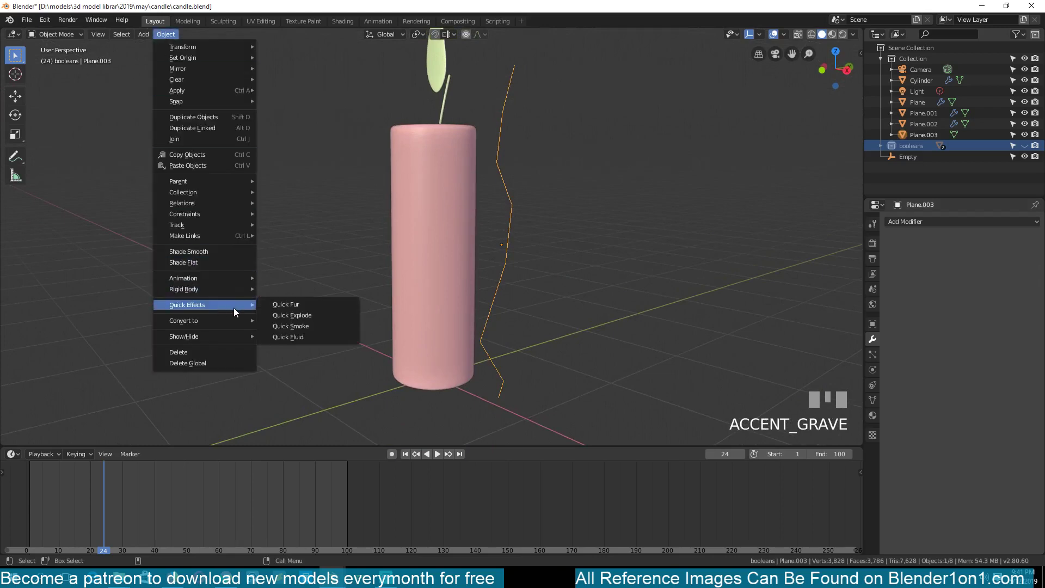
Step: Convert the bare wick copy from a mesh into a curve object, then select the flame
left_click(445, 64)
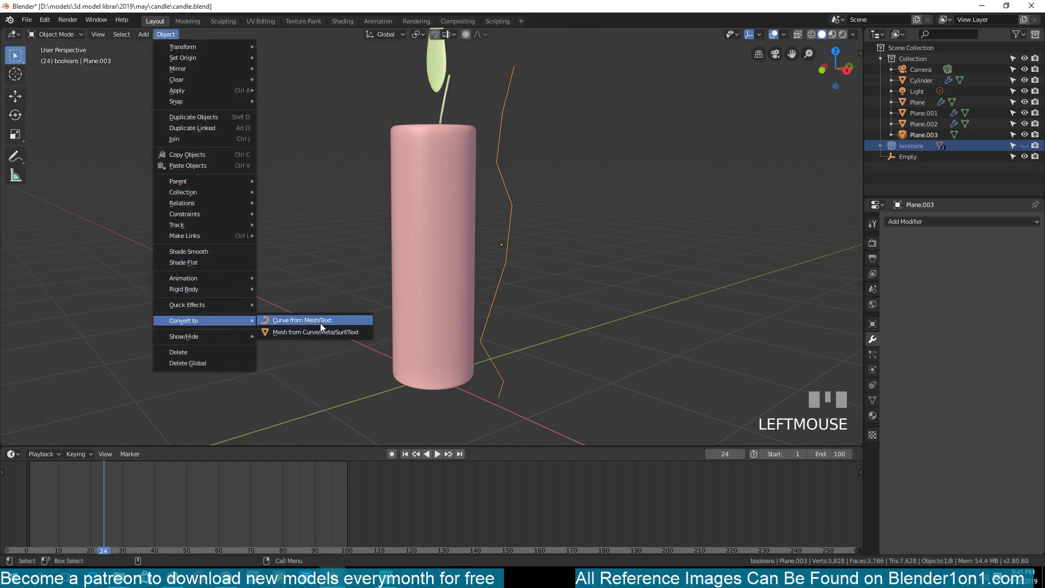
left_click_drag(325, 327, 381, 123)
key("Tab")
key("`")
key("Tab")
left_click_drag(518, 129, 493, 207)
key("`")
middle_click(474, 282)
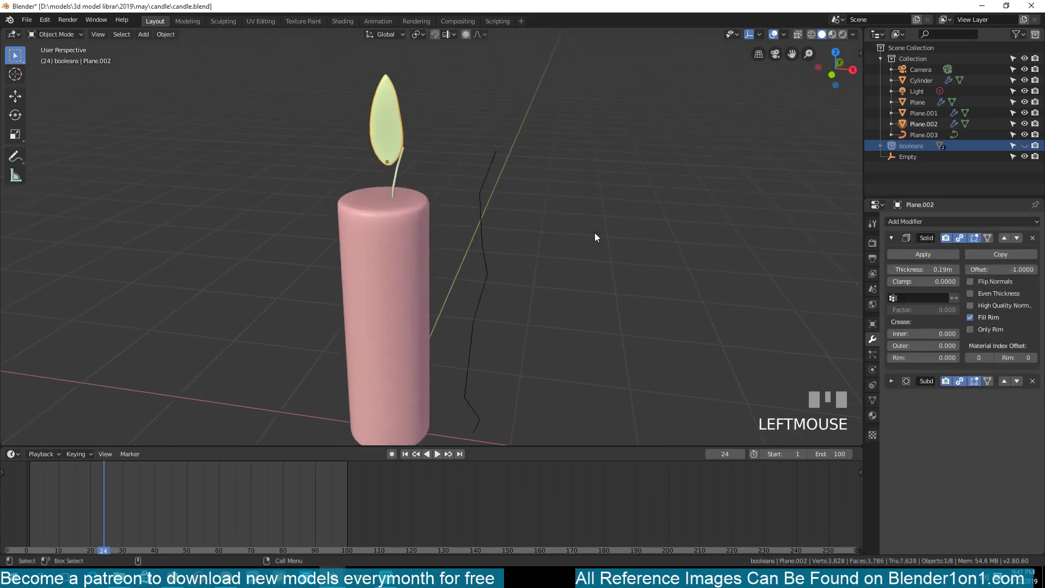
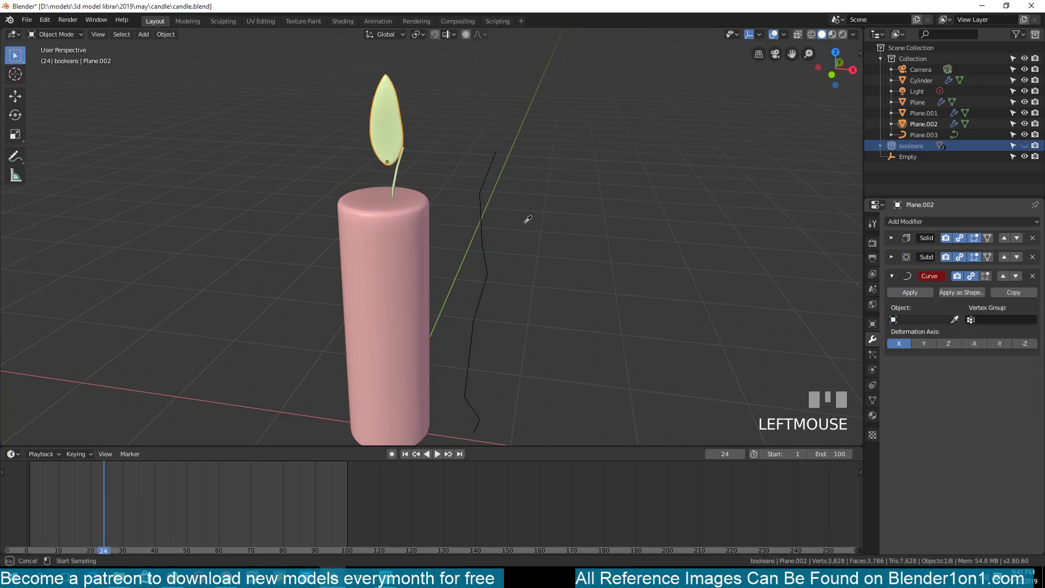
Step: Give the flame a Curve modifier targeting the wick curve Plane.003
scroll("down", 3)
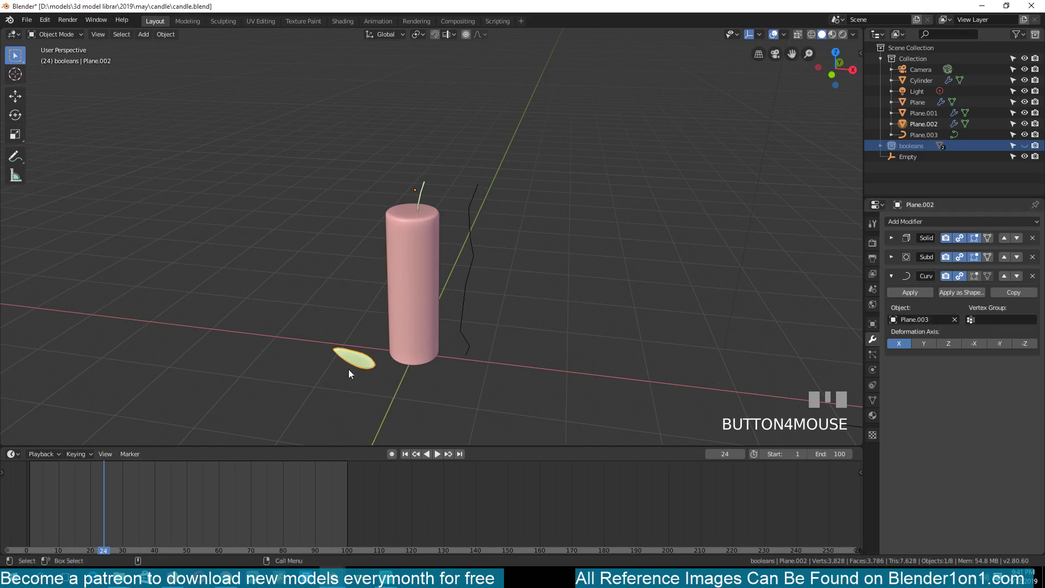
left_click(929, 348)
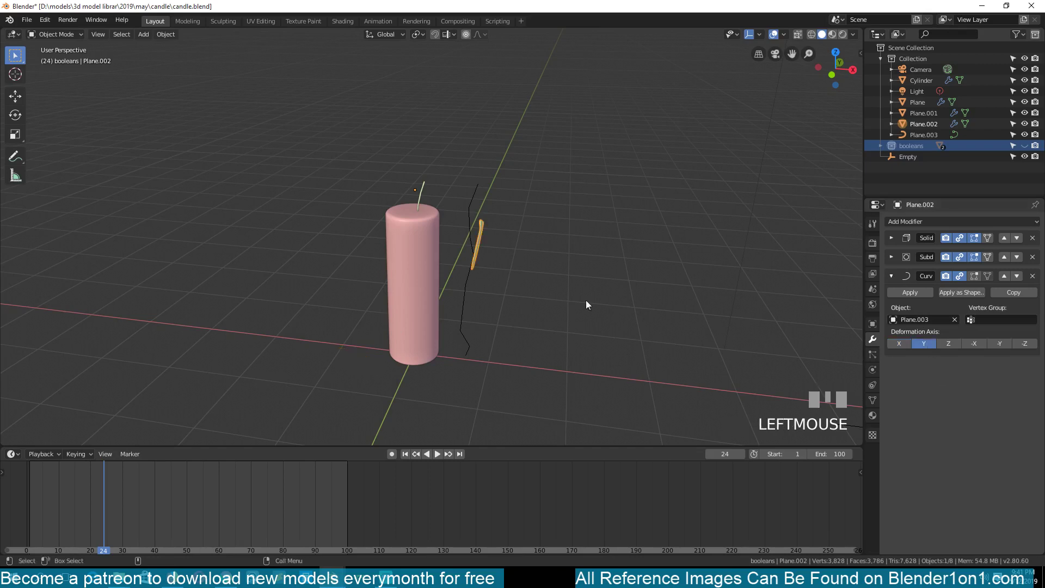
key("`")
left_click_drag(965, 345, 994, 348)
Step: Cycle the modifier's deformation axis until the flame bends along the curve correctly
left_click(1017, 347)
left_click(904, 347)
left_click(931, 345)
left_click(952, 344)
left_click(904, 346)
left_click(922, 348)
key("`")
key("g")
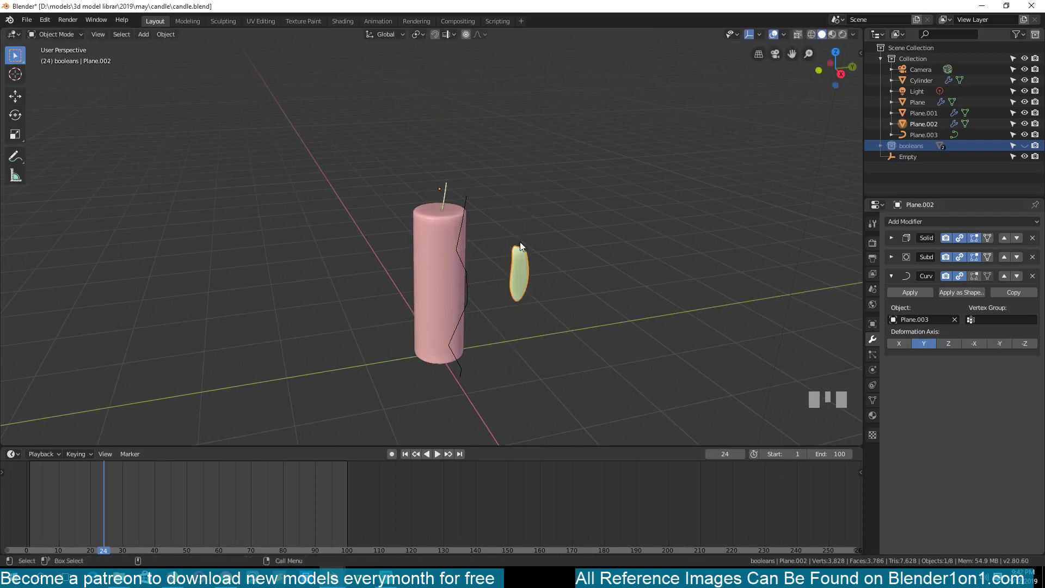
Step: Snap the 3D cursor to the wick curve, snap the flame onto it, and test sliding it vertically
left_click(470, 366)
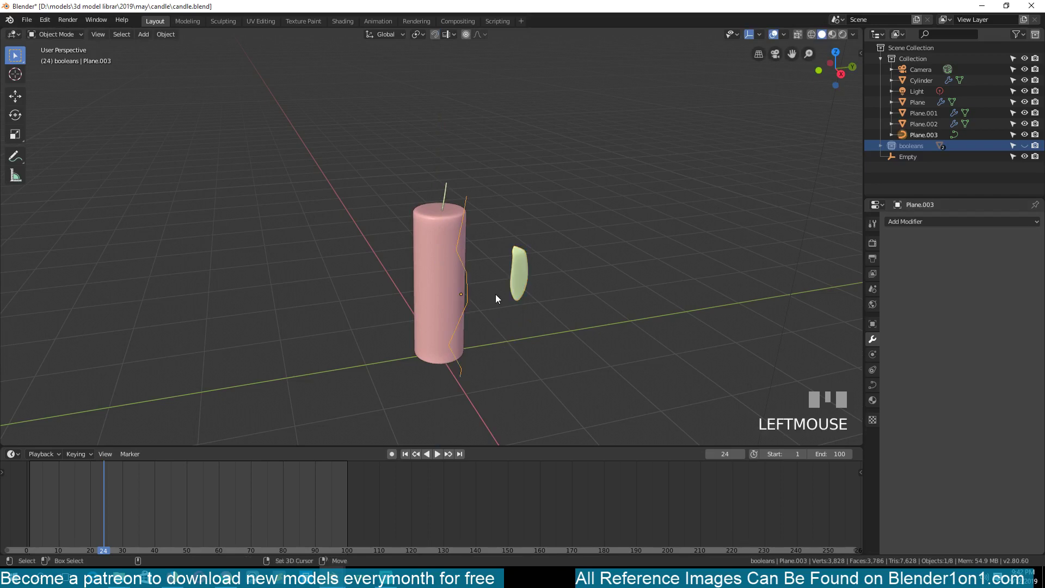
key("shift+s")
left_click(522, 286)
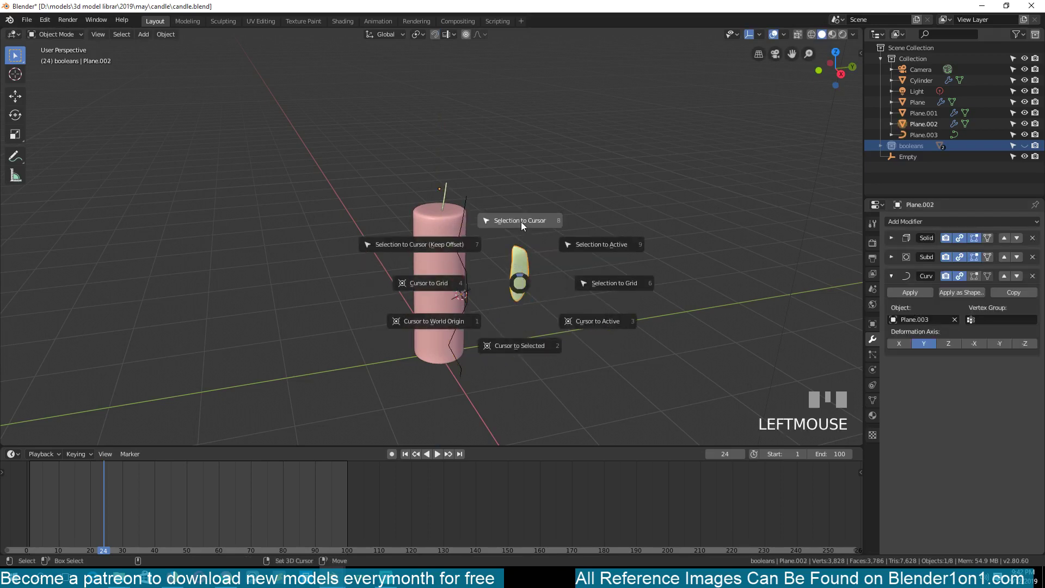
key("shift+s")
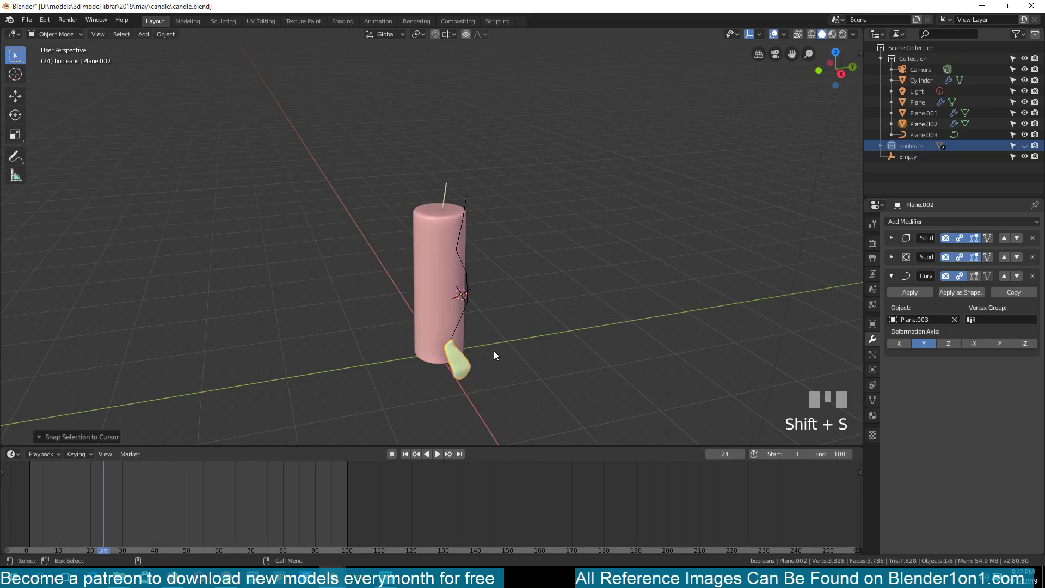
key("g")
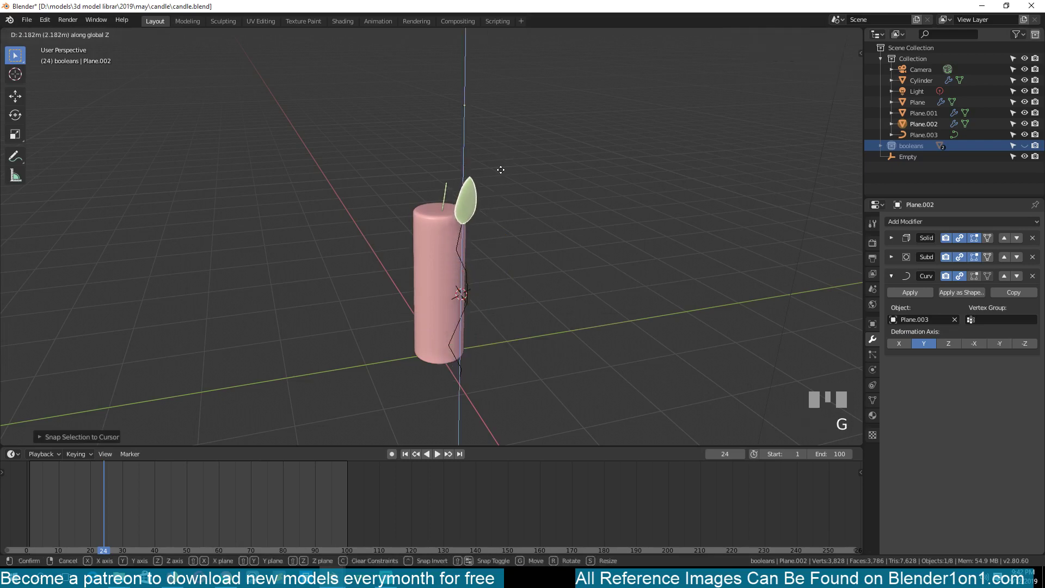
right_click(527, 204)
scroll("up", 3)
scroll("down", 3)
Step: Slide the flame down again, then set the wick curve's spline type to NURBS in Edit Mode
key("g")
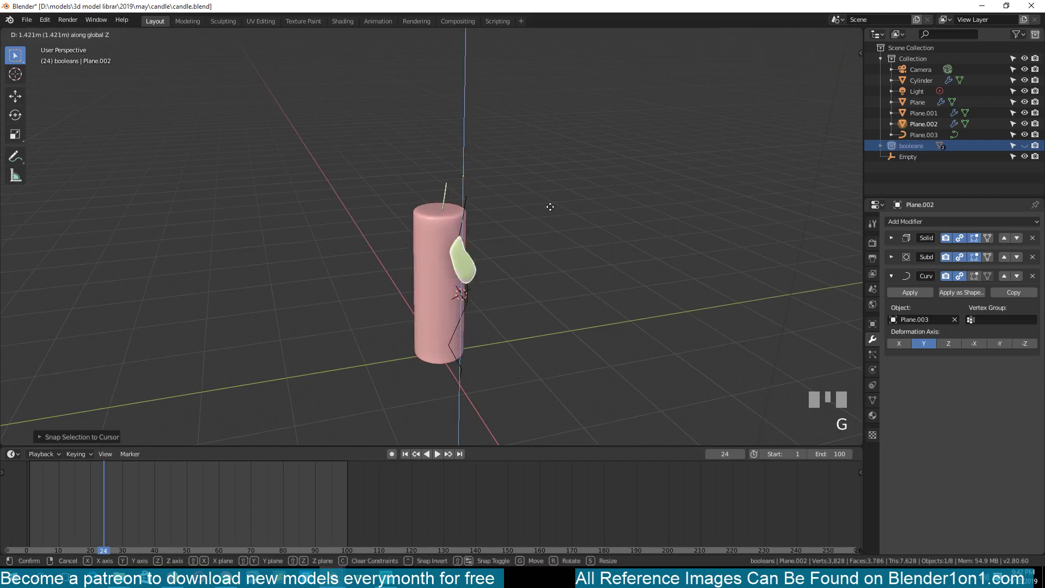
left_click(567, 134)
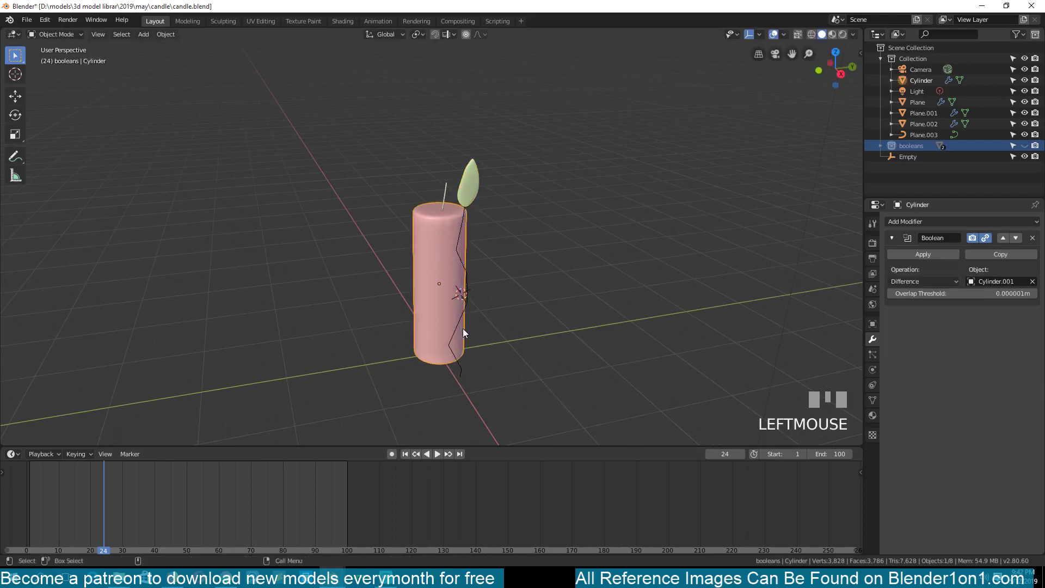
key("Tab")
key("`")
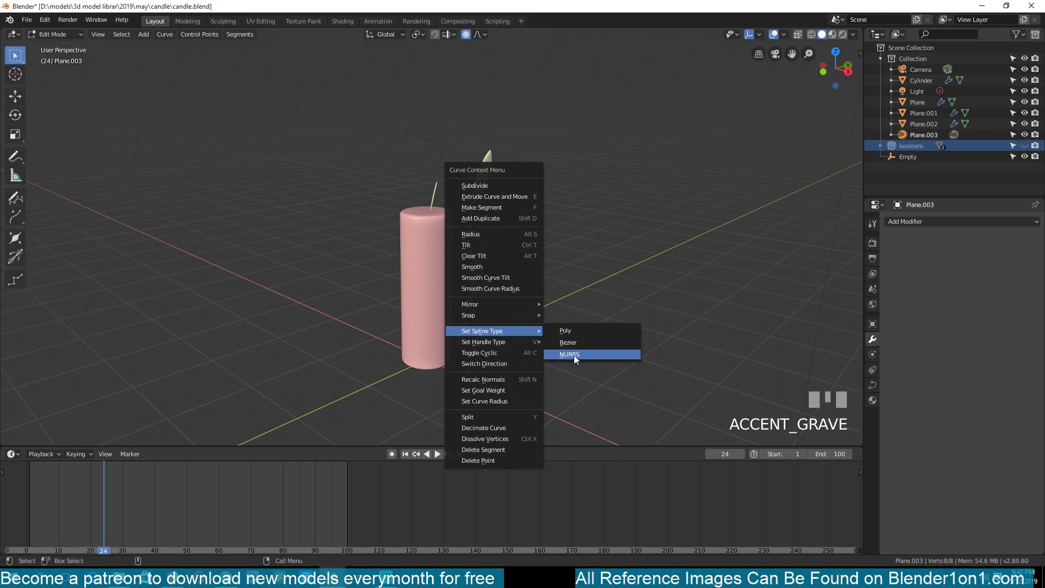
left_click_drag(576, 346, 474, 118)
scroll("up", 3)
scroll("down", 3)
Step: Adjust the NURBS curve's control points so the path winds down through the candle
key("Tab")
key("`")
key("Tab")
key("v")
key("Tab")
key("`")
left_click(474, 118)
key("g")
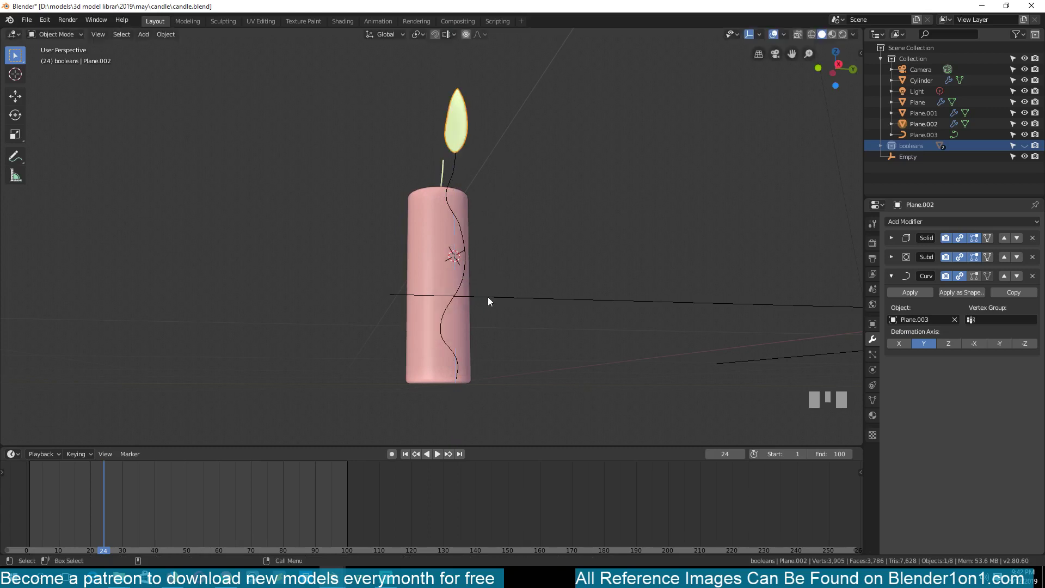
key("`")
Step: Shift the whole wick curve sideways along X, carrying the bent flame with it
left_click(469, 185)
key("`")
key("g")
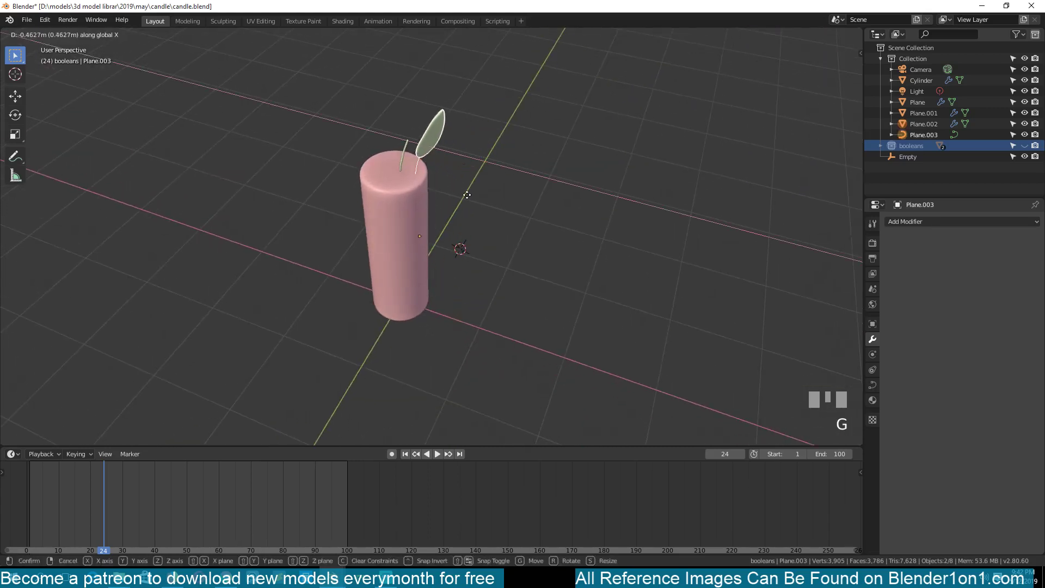
Step: Confirm the curve's position, select the flame plane and keyframe it at the start frame
left_click(456, 188)
key("`")
scroll("up", 3)
scroll("down", 3)
key("alt+a")
left_click(465, 106)
left_click_drag(81, 483, 394, 198)
key("g")
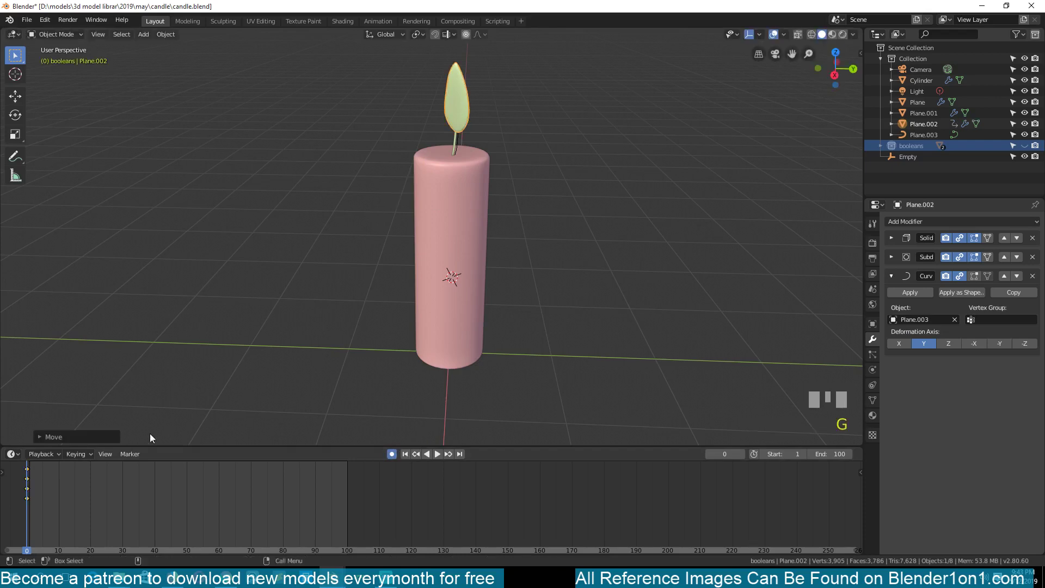
Step: Keyframe the flame lower at a later frame and shift the selected keys in the timeline
left_click_drag(37, 489, 460, 444)
left_click(460, 444)
left_click_drag(273, 493, 29, 481)
left_click(29, 481)
key("g")
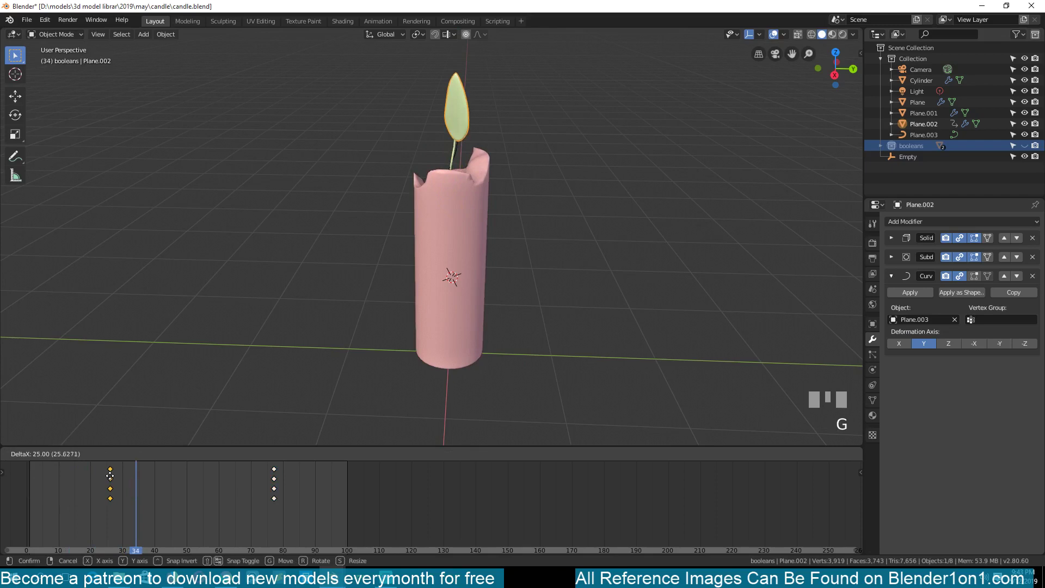
Step: Play back the flame riding down the wick curve and nudge the first keys to a later frame
left_click_drag(117, 480, 373, 354)
key("space")
key("space")
key("g")
scroll("up", 3)
scroll("up", 3)
left_click(443, 114)
scroll("down", 3)
Step: Enter Edit Mode on the wick curve Plane.003 and dissolve surplus control points
key("`")
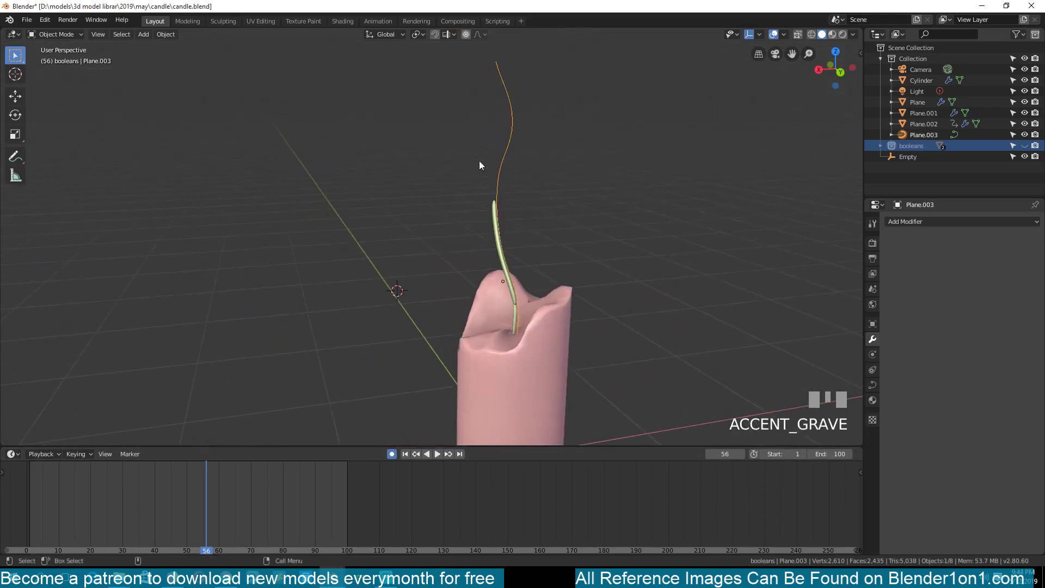
key("Tab")
left_click(503, 182)
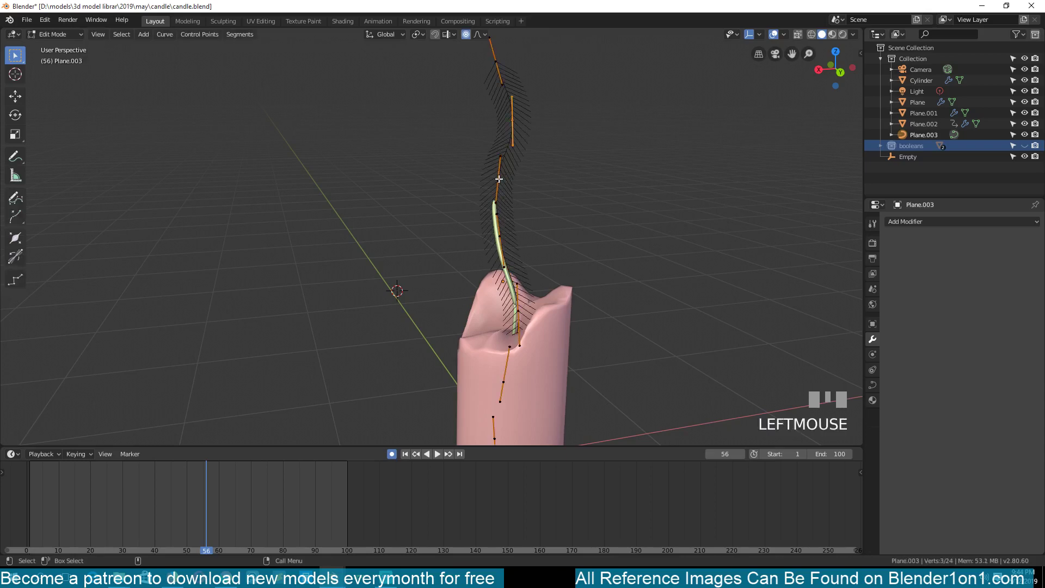
key("ctrl+x")
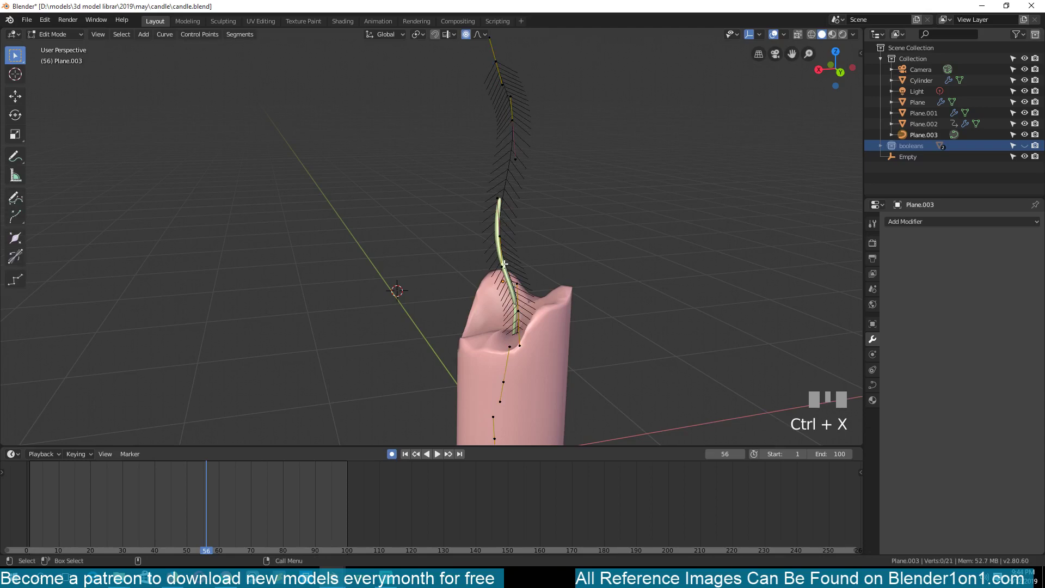
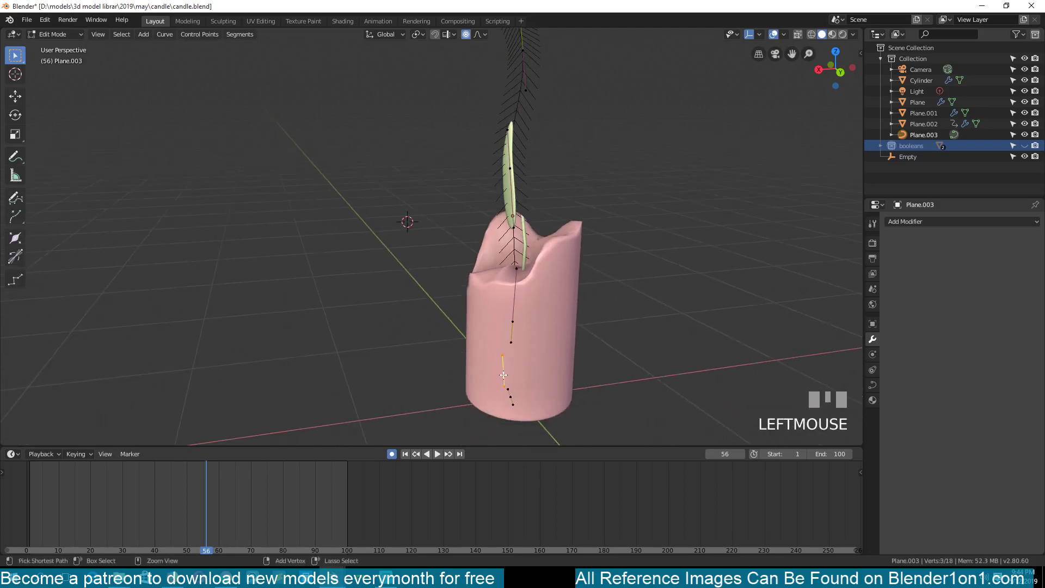
key("ctrl+x")
key("Tab")
key("`")
key("alt+a")
left_click(472, 212)
Step: From front orthographic view, move wick control points so the path bends through the candle middle
key("KP_1")
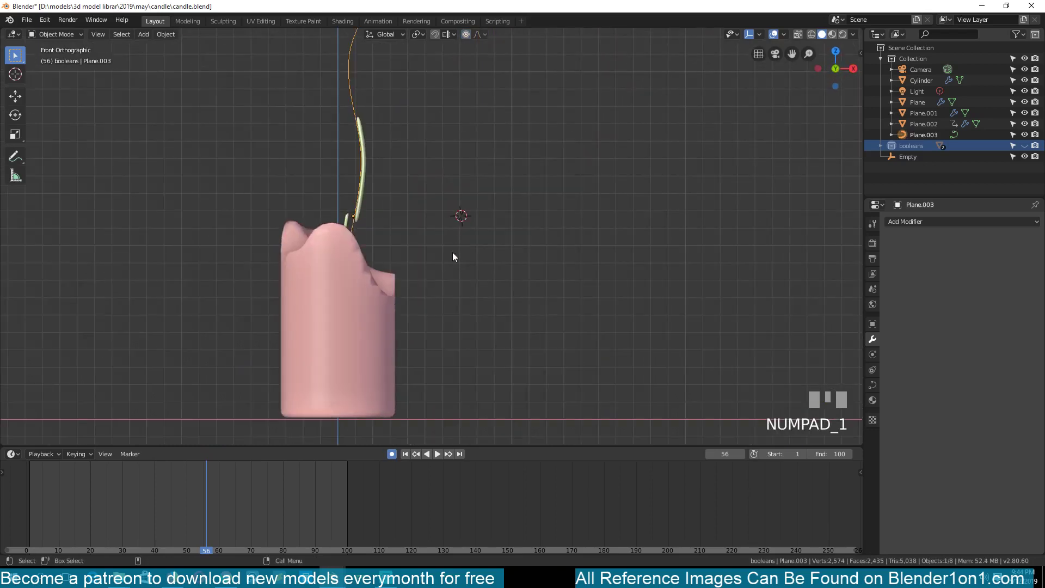
scroll("up", 3)
key("z")
key("Tab")
left_click(454, 177)
key("g")
left_click(437, 120)
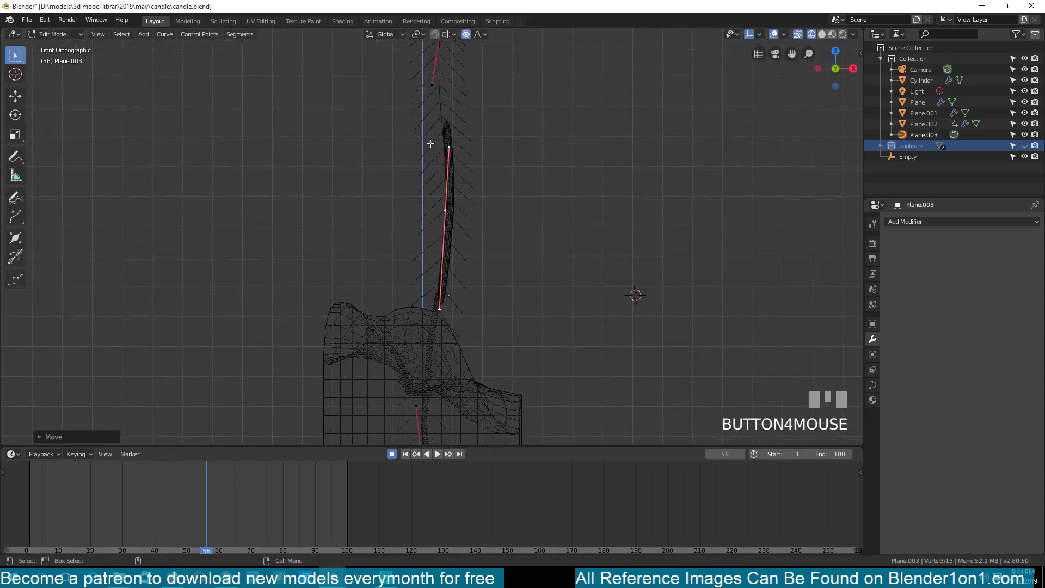
key("Tab")
left_click_drag(96, 493, 453, 196)
scroll("down", 3)
Step: Refine a control point from the right side view, then return to Object Mode and front view
key("KP_3")
key("Tab")
left_click(453, 196)
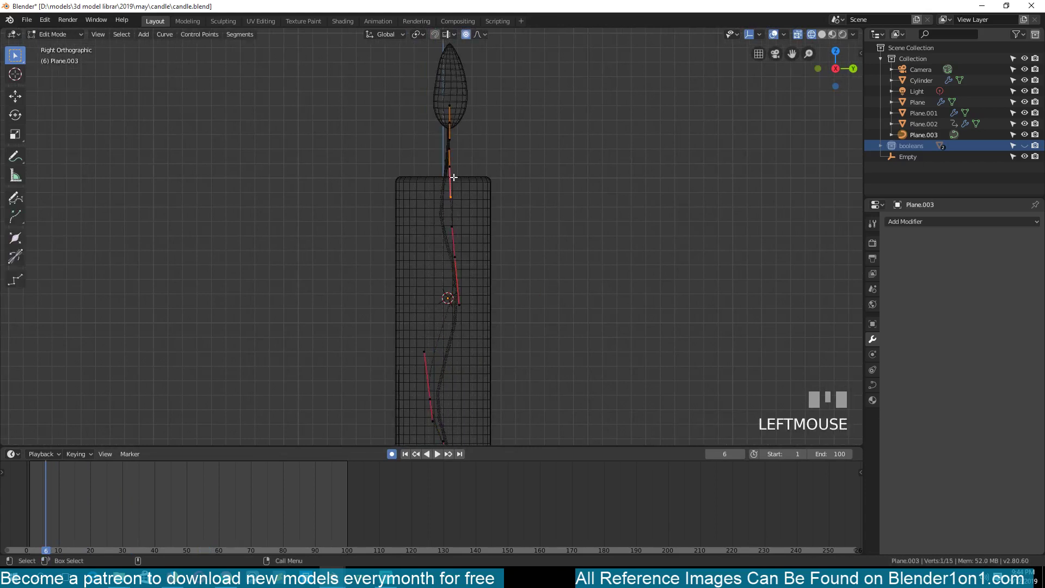
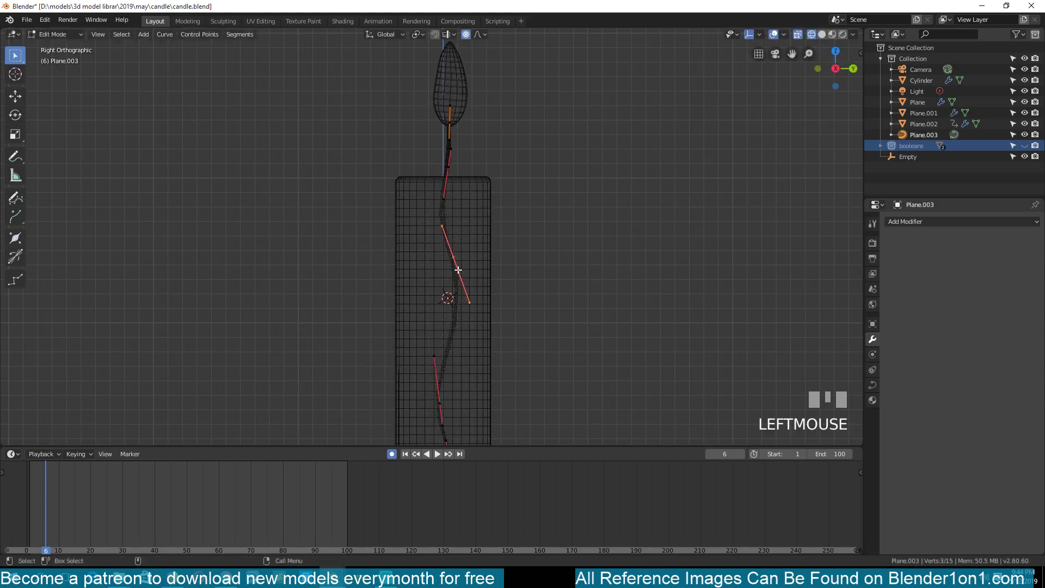
key("Tab")
key("KP_1")
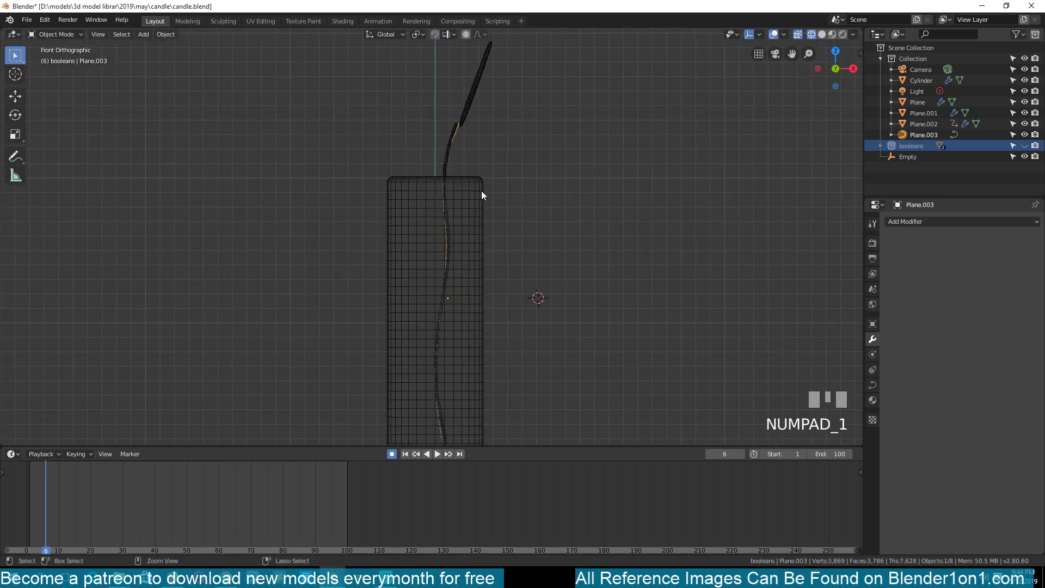
Step: Select the flame's keyframes in the Timeline, zooming to frame the key range
key("z")
left_click(472, 111)
scroll("up", 3)
left_click_drag(137, 482, 131, 489)
scroll("down", 3)
key("`")
scroll("up", 3)
key("`")
left_click(131, 490)
left_click(124, 486)
Step: Slide individual flame keys with G and insert an extra keyframe partway through the descent
key("g")
left_click(114, 484)
left_click(126, 485)
key("g")
left_click(116, 484)
left_click_drag(92, 482, 268, 474)
left_click(268, 474)
Step: Box-select the later flame keys and shift them about ten frames later, stretching the descent
key("g")
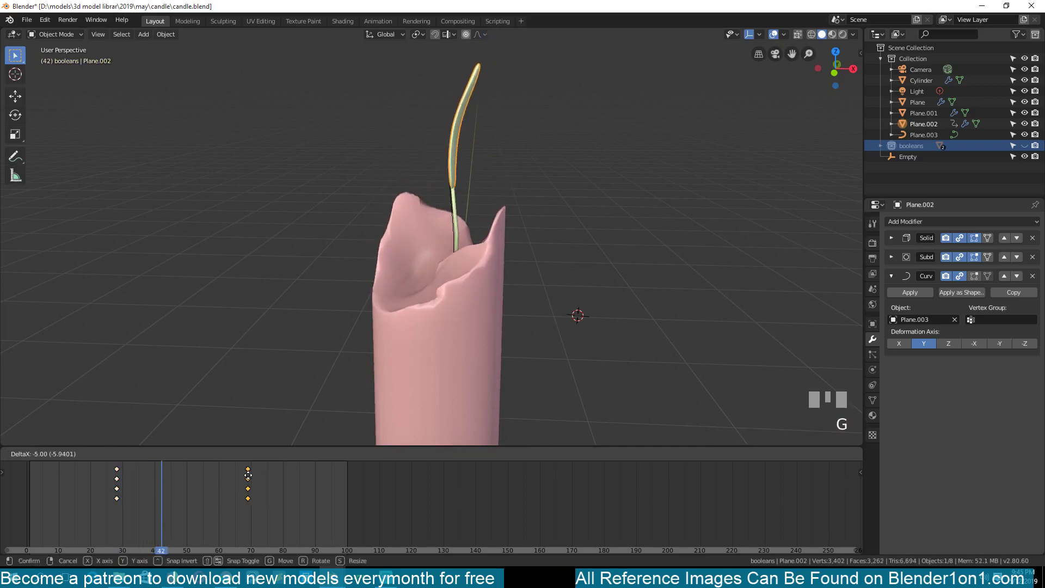
left_click(244, 478)
left_click_drag(138, 480, 224, 482)
key("g")
left_click(216, 482)
left_click_drag(80, 483, 226, 484)
key("`")
key("g")
left_click(226, 483)
key("g")
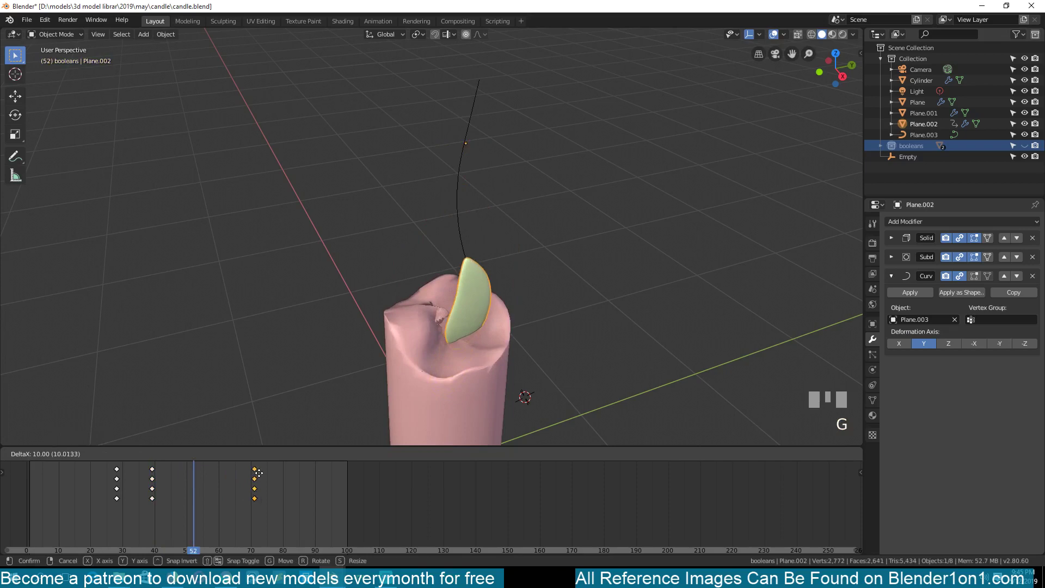
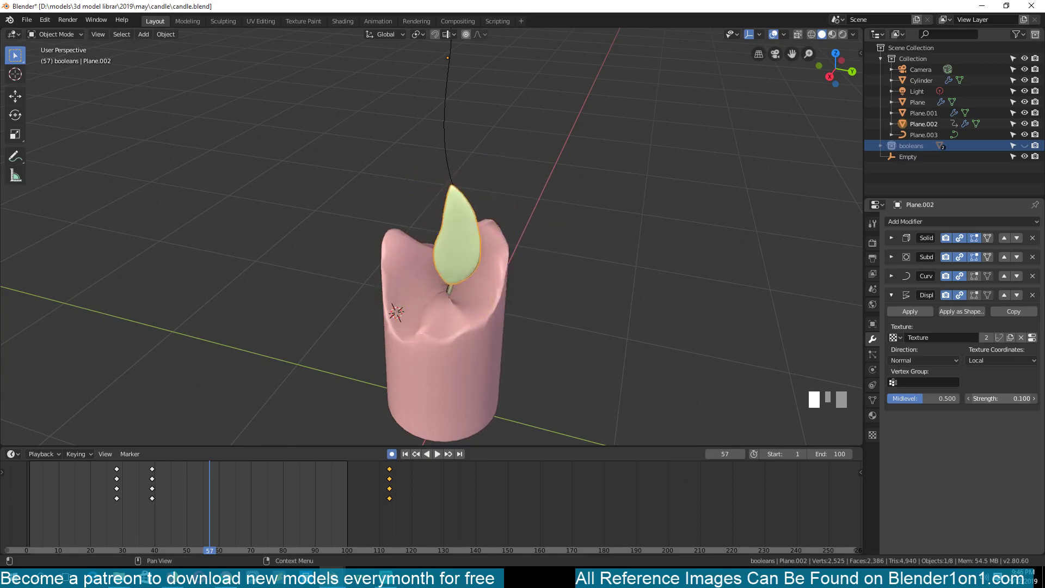
Step: Toggle the viewport view while the flame's 0.4-strength displacement is set up
key("`")
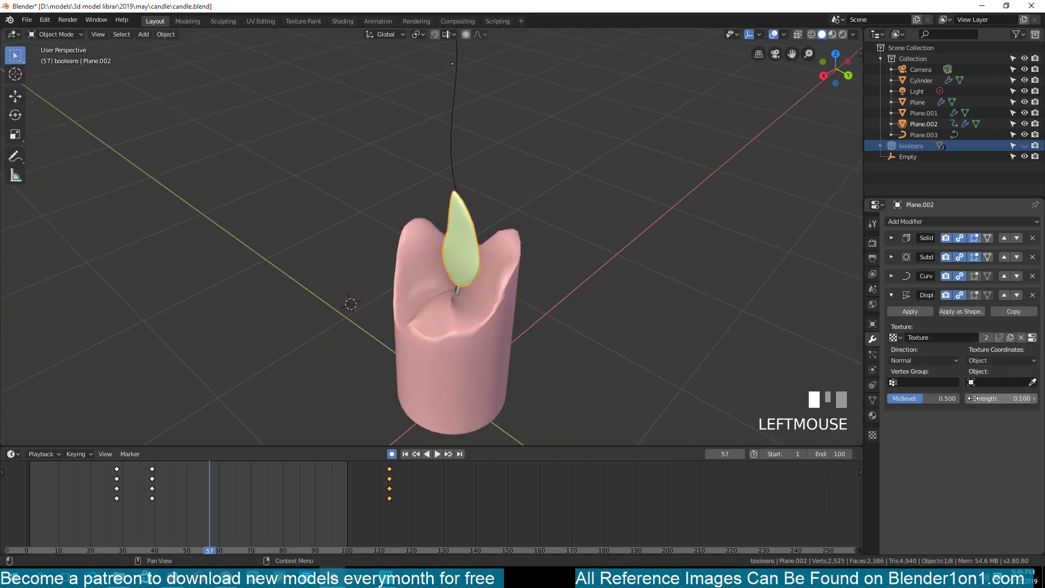
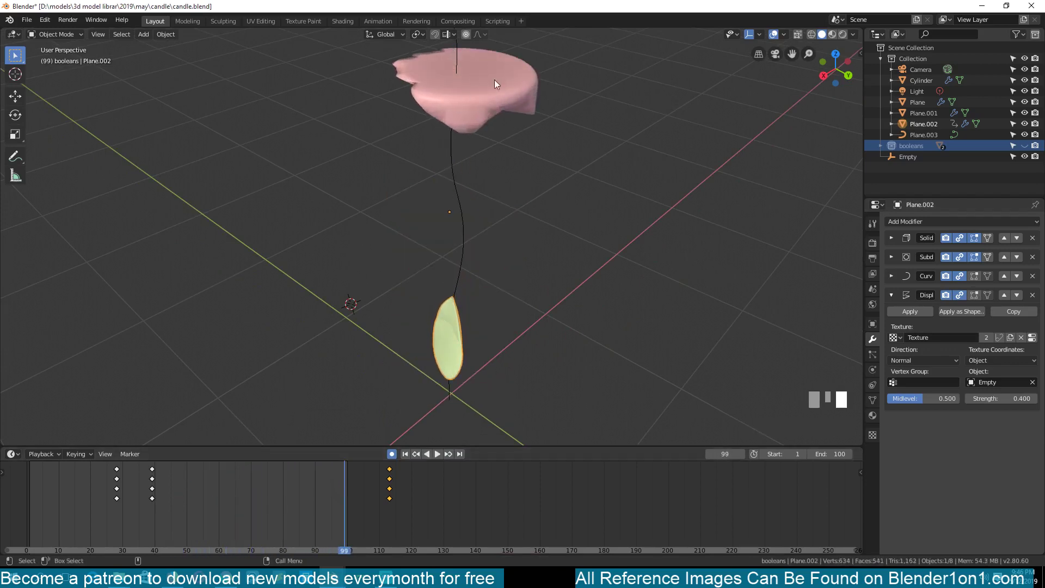
Step: Select the Cylinder.001 melting cutter in the Outliner and toggle into Edit Mode in front view
scroll("down", 3)
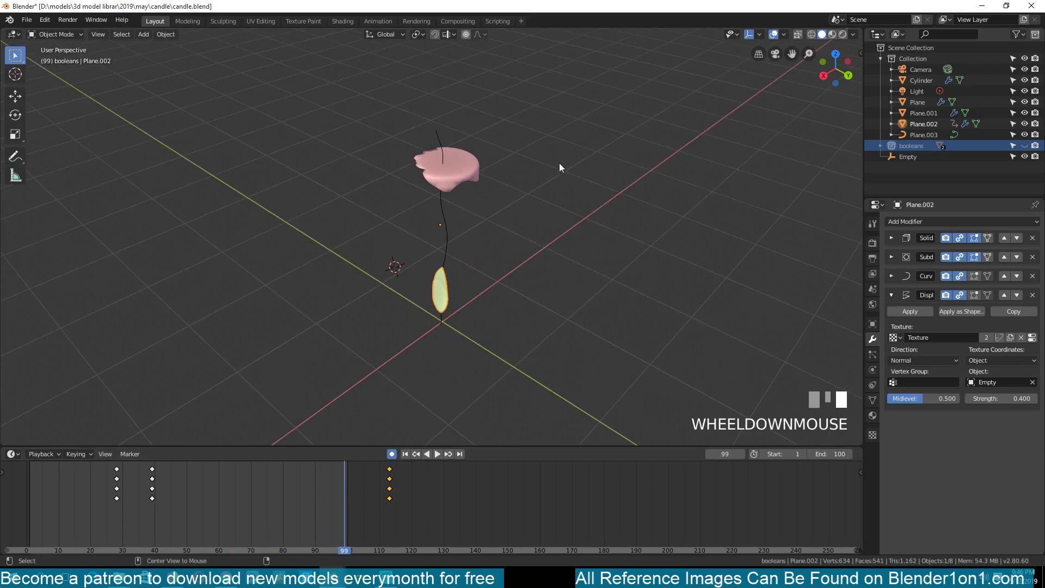
left_click(477, 198)
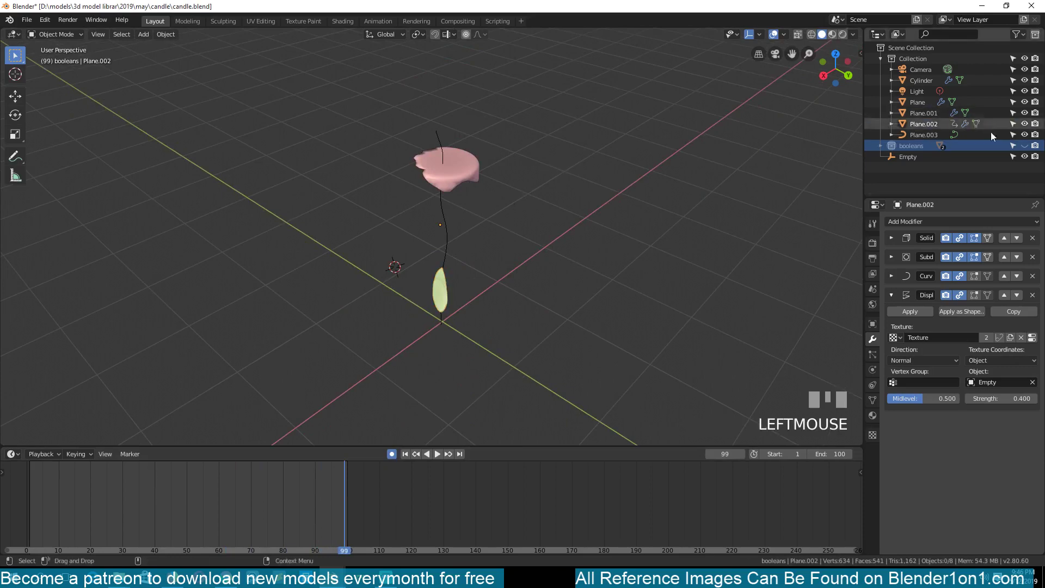
left_click(1028, 150)
key("`")
left_click(483, 173)
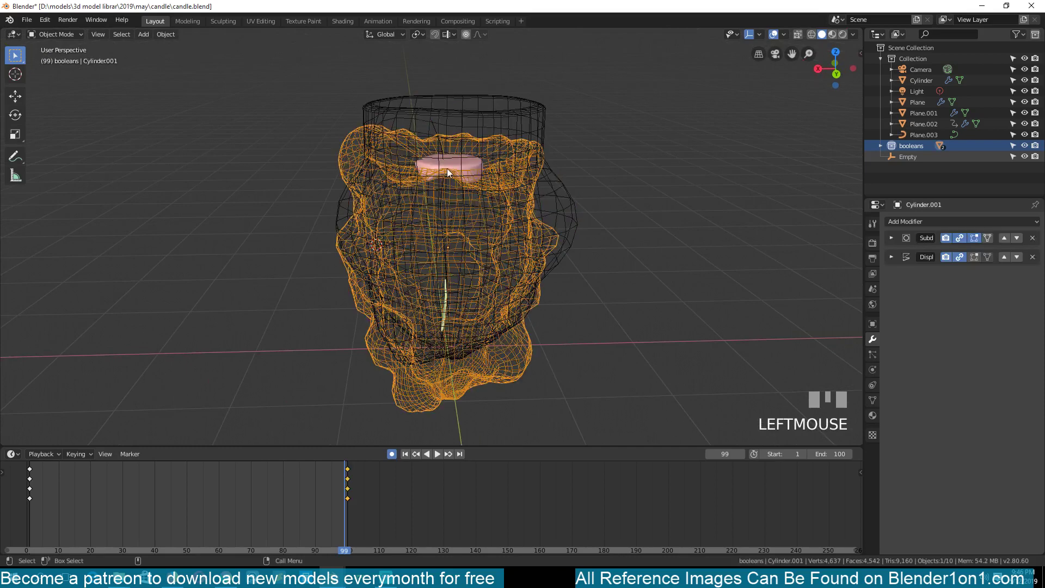
key("Tab")
key("`")
key("1")
Step: Adjust the cutter, save, and play the animation of the flame sinking as the wax melts
key("alt+a")
key("b")
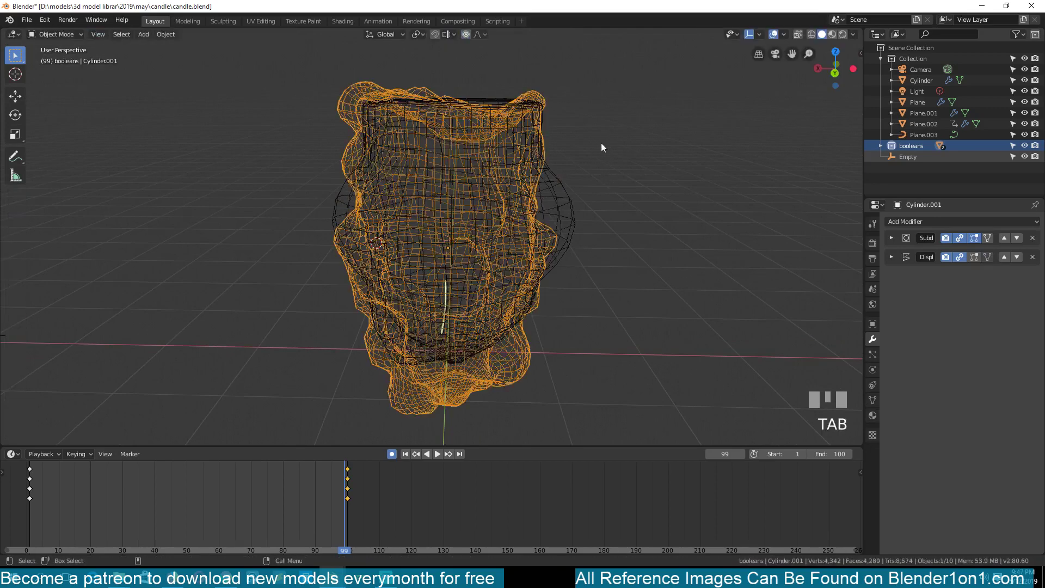
key("alt+a")
key("z")
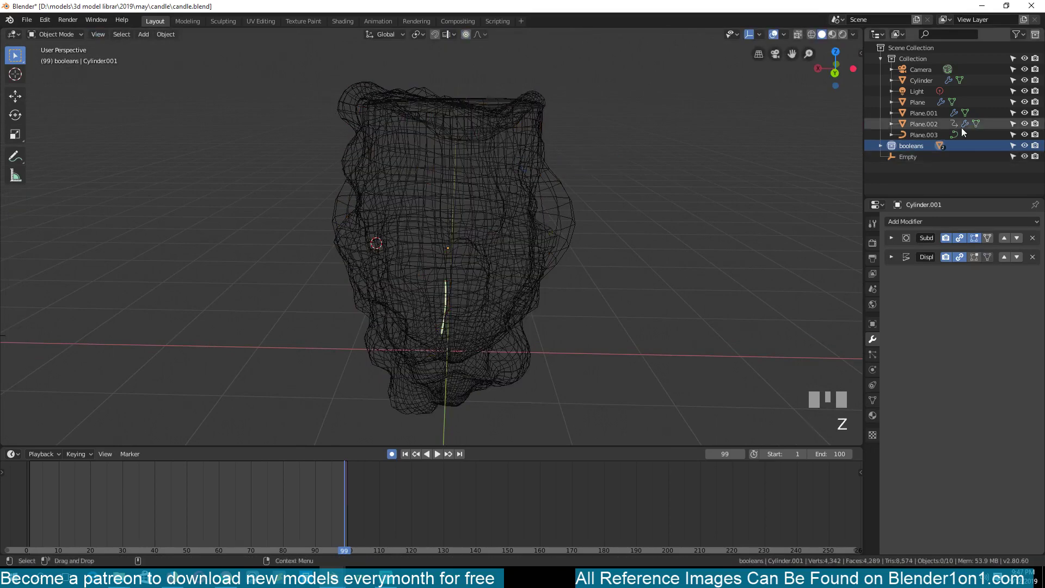
left_click_drag(1029, 146, 171, 492)
left_click_drag(171, 492, 417, 298)
scroll("up", 3)
key("`")
Step: Stop playback at a mid-melt frame with the flame low in the wax
right_click(225, 486)
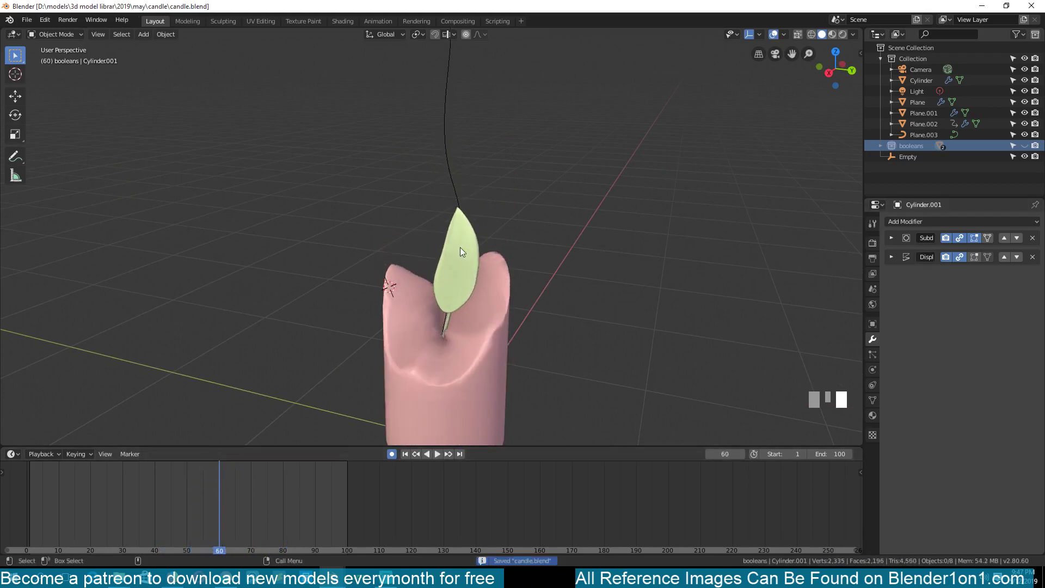
key("`")
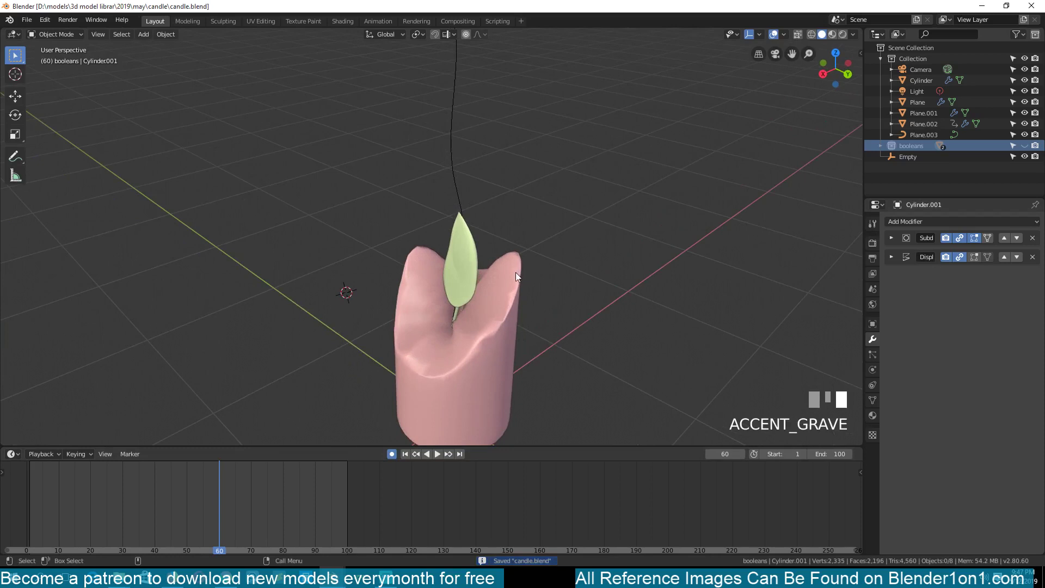
right_click(217, 483)
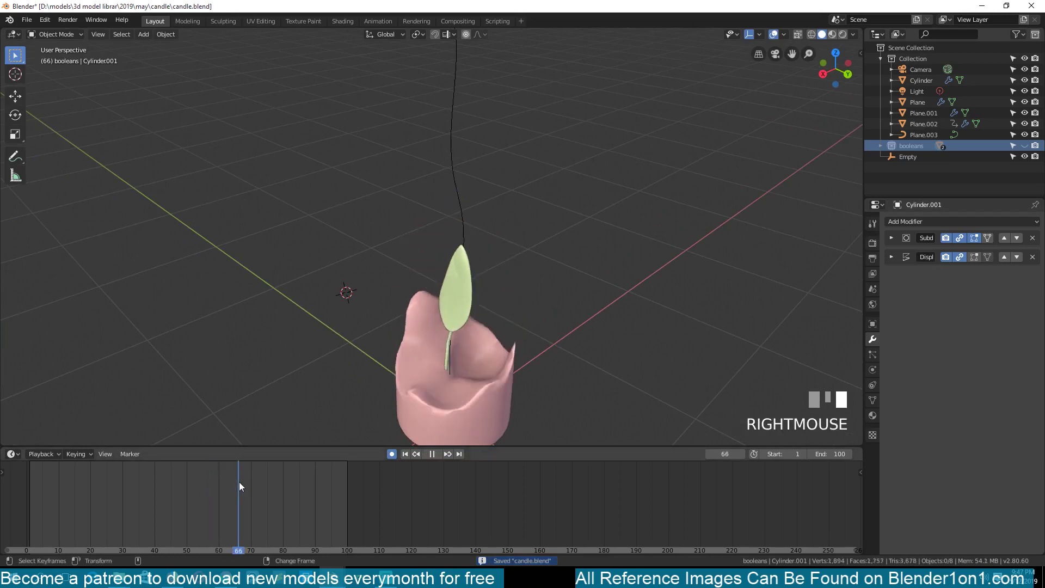
Step: Orbit around the half-melted candle to inspect it from several sides
left_click_drag(408, 277, 475, 208)
key("`")
key("`")
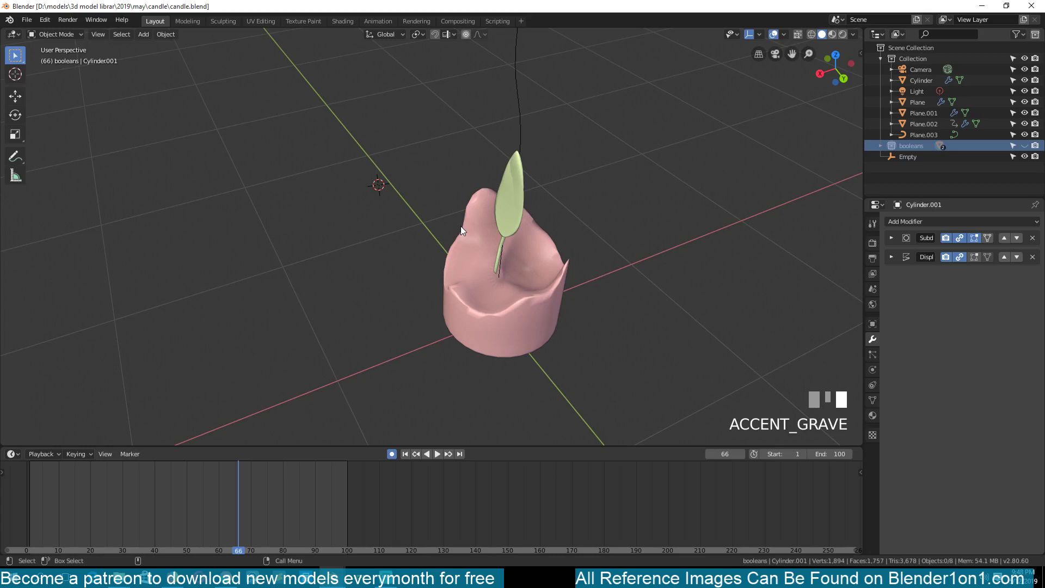
left_click_drag(402, 229, 401, 226)
key("`")
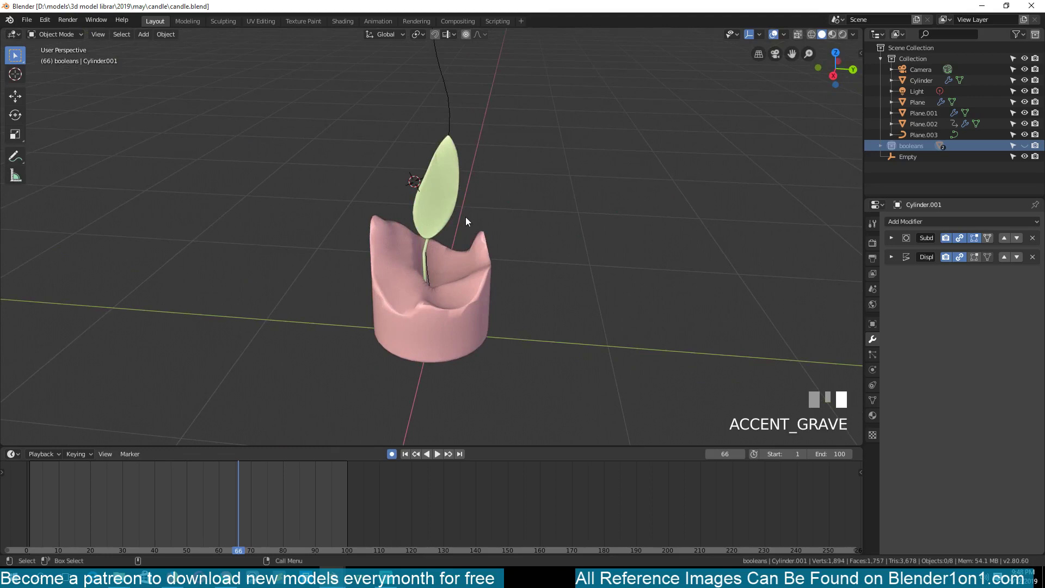